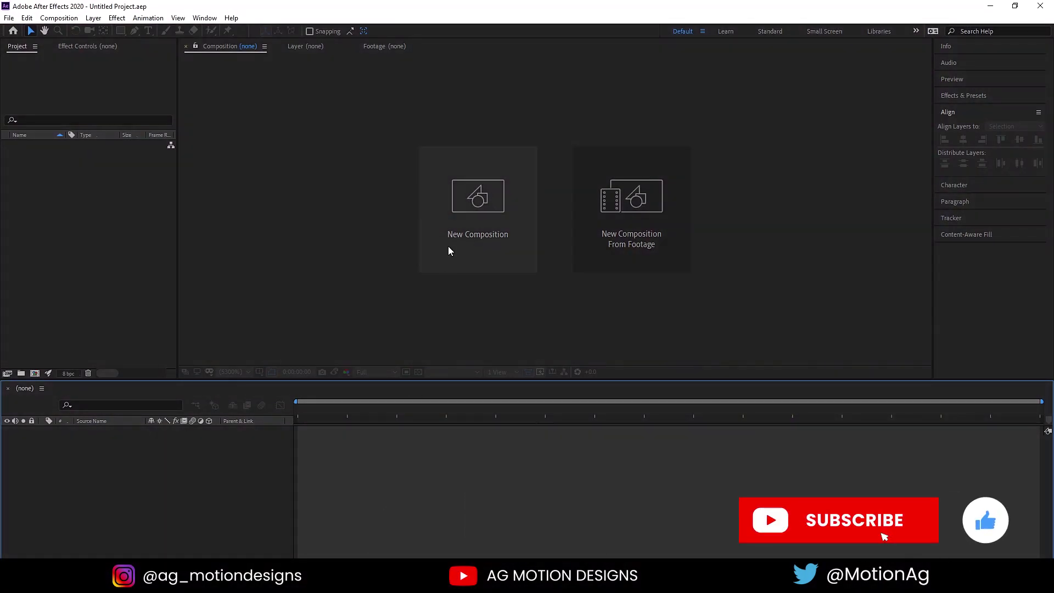
# Step: Create a new 1920×1080, 30 fps composition named Main Animation
pyautogui.click(451, 251)
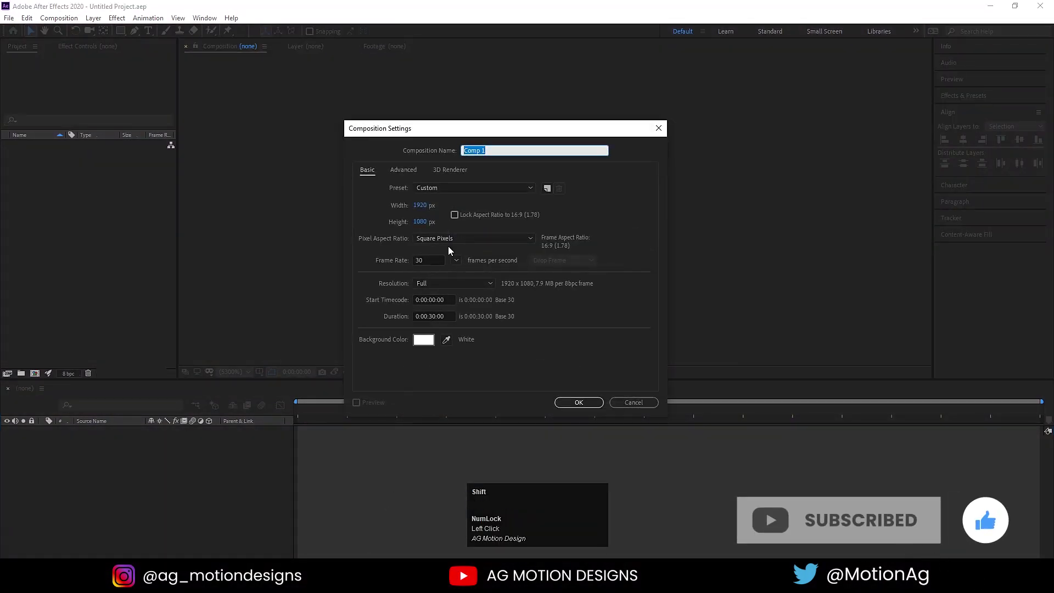
pyautogui.write('ain')
pyautogui.press('space')
pyautogui.write('imatio')
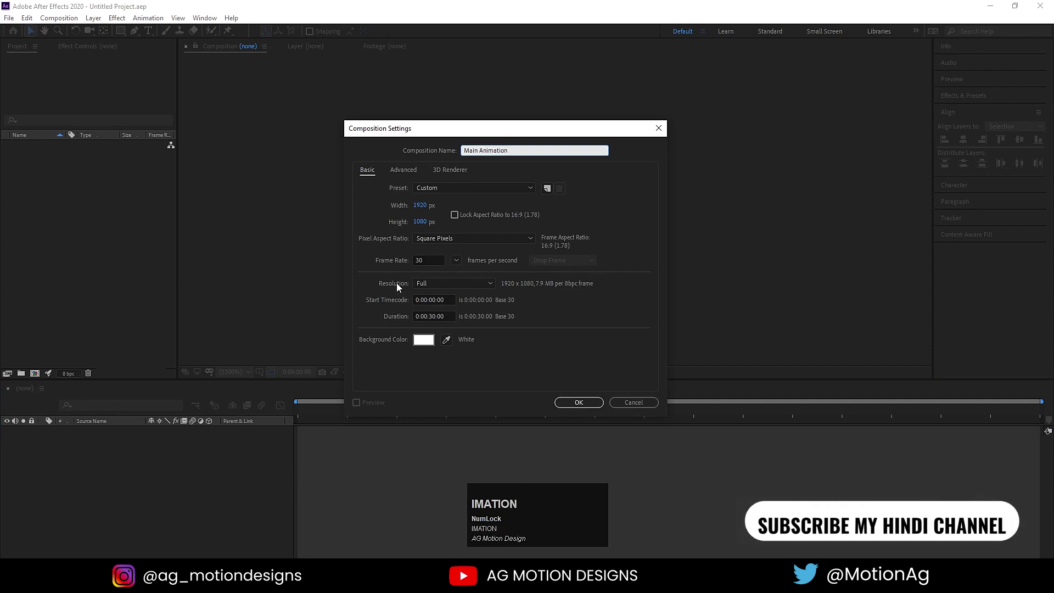
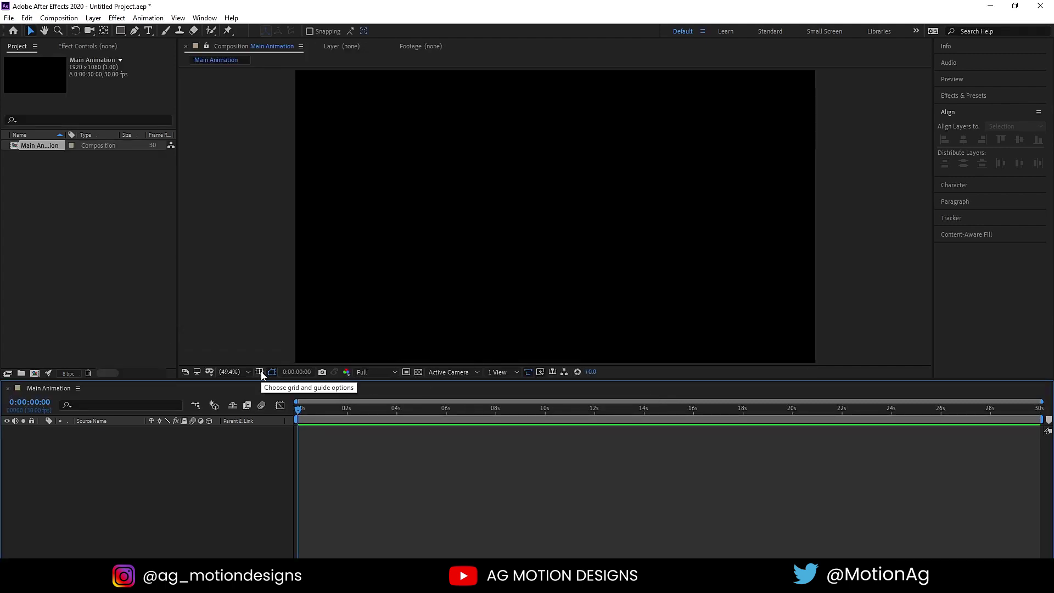
# Step: Show Title/Action Safe guides and start a text layer near the composition centre
pyautogui.click(268, 373)
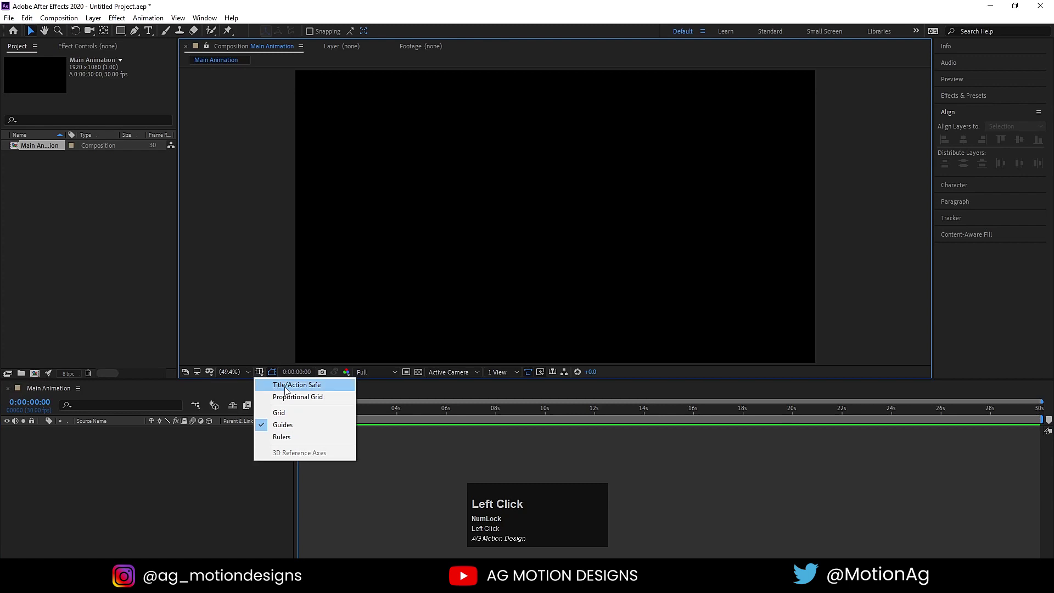
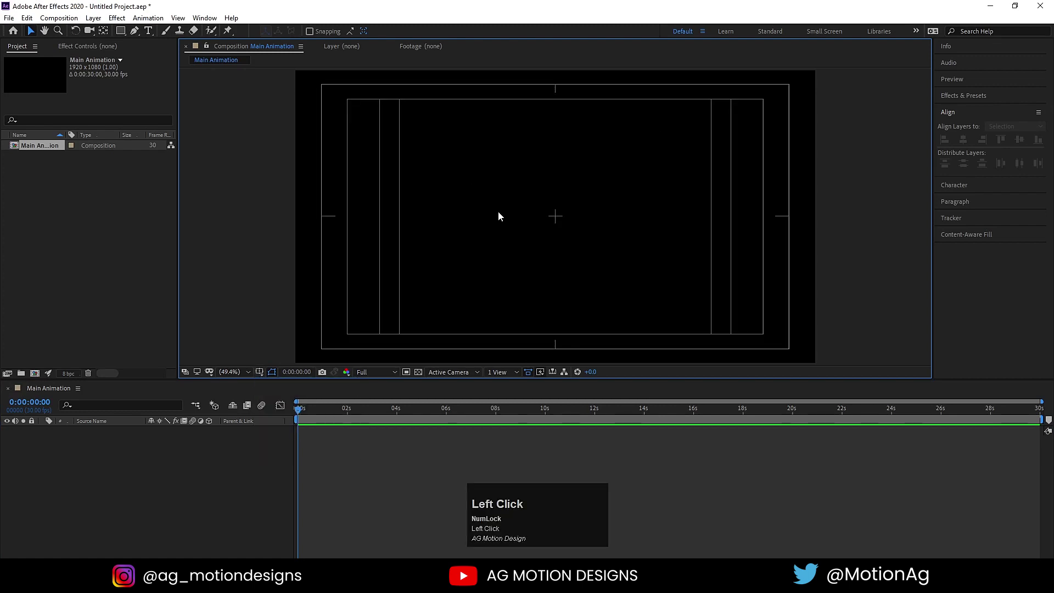
pyautogui.click(148, 39)
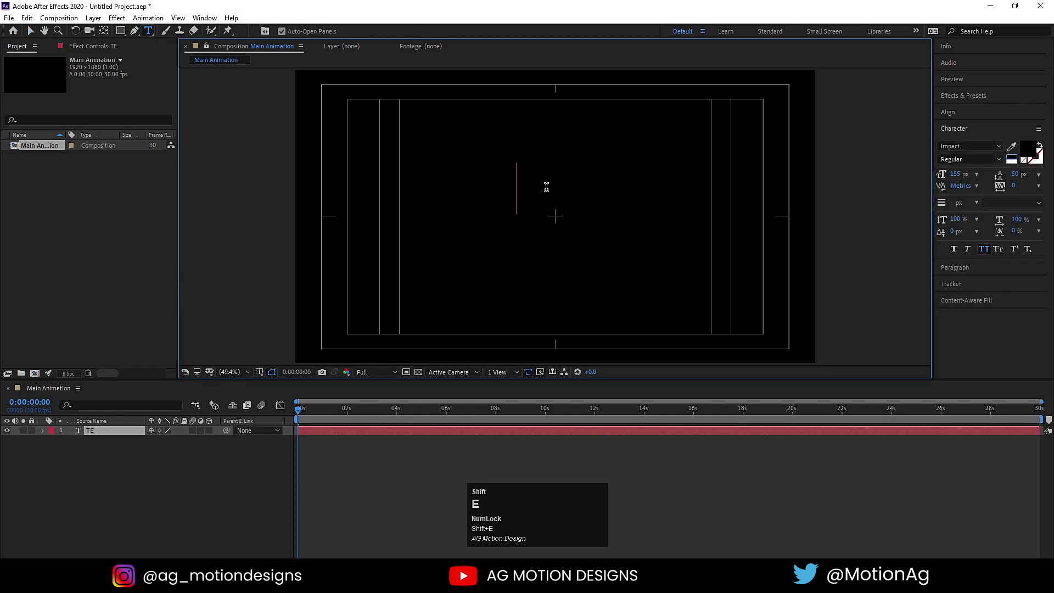
# Step: Set the title text to the Oswald Bold font
pyautogui.press('ctrl+a')
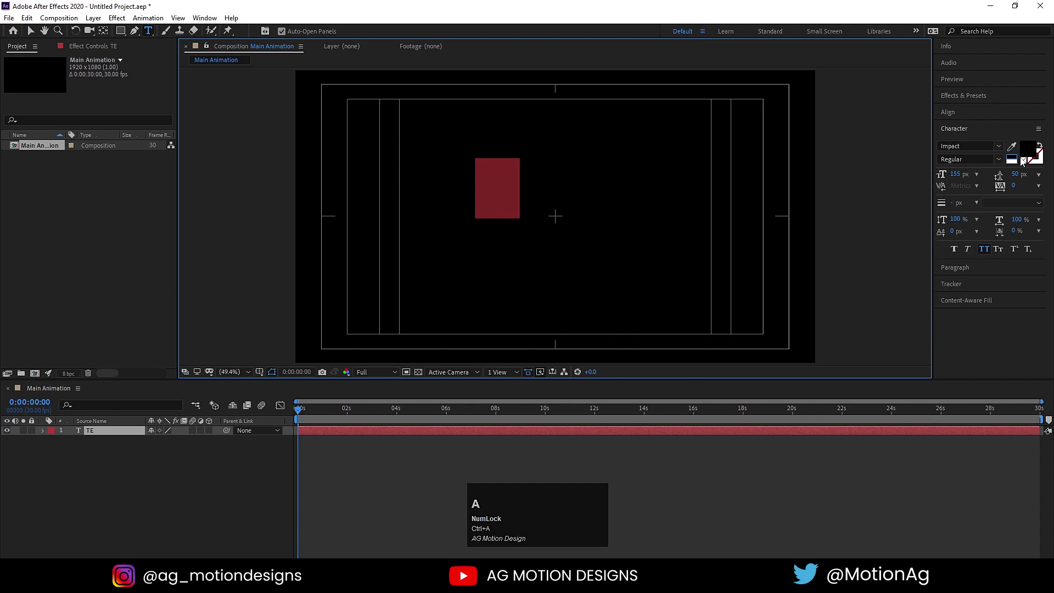
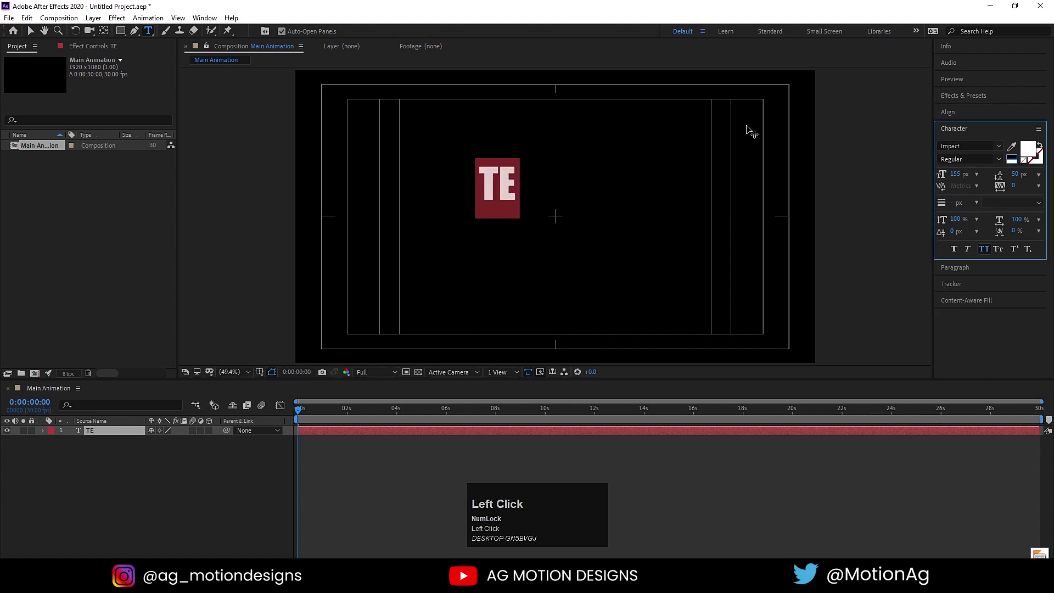
pyautogui.click(955, 143)
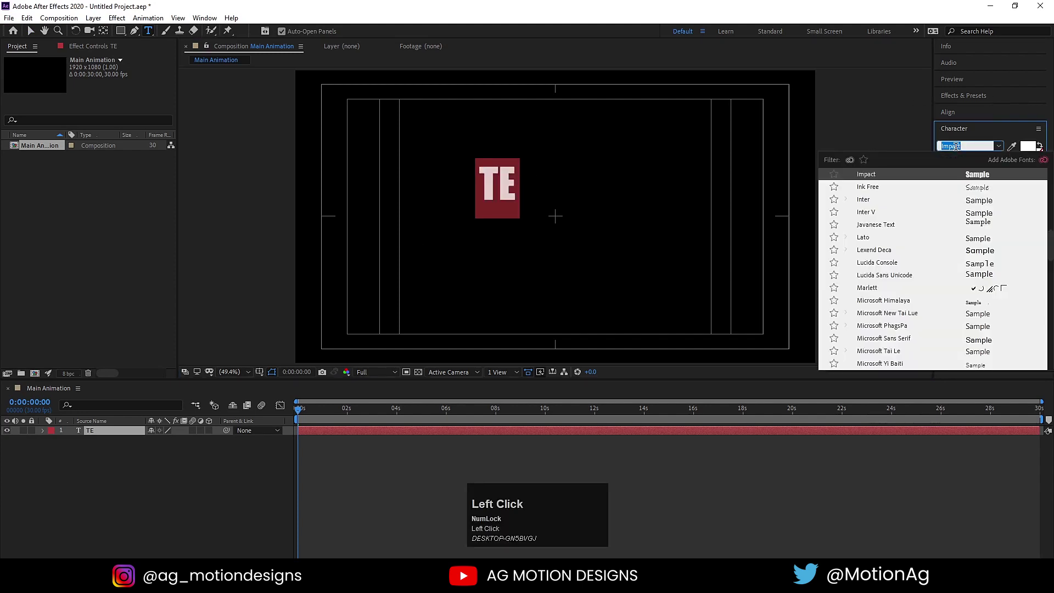
pyautogui.write('os')
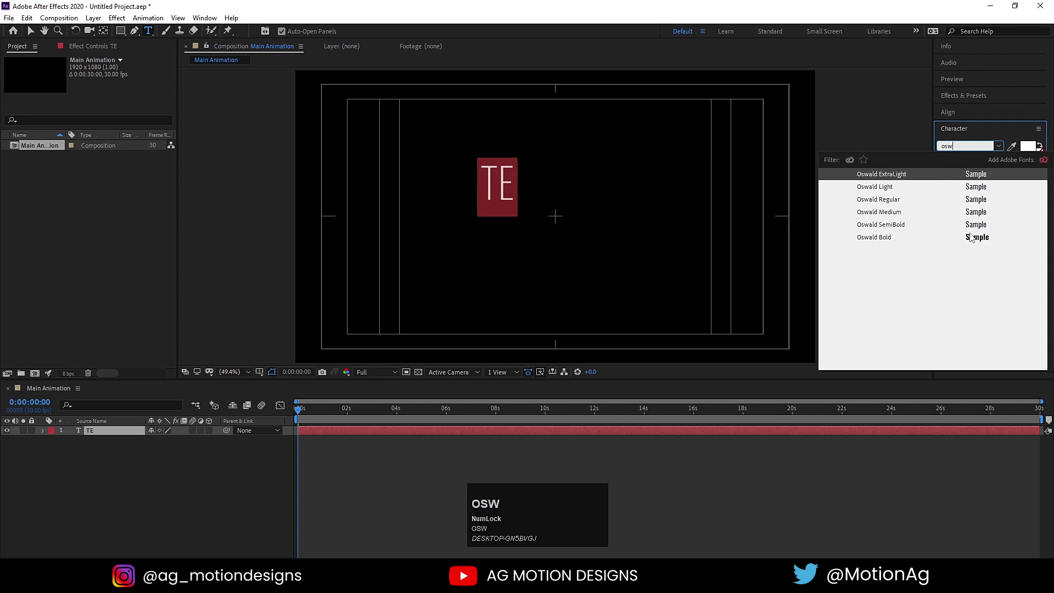
pyautogui.click(972, 241)
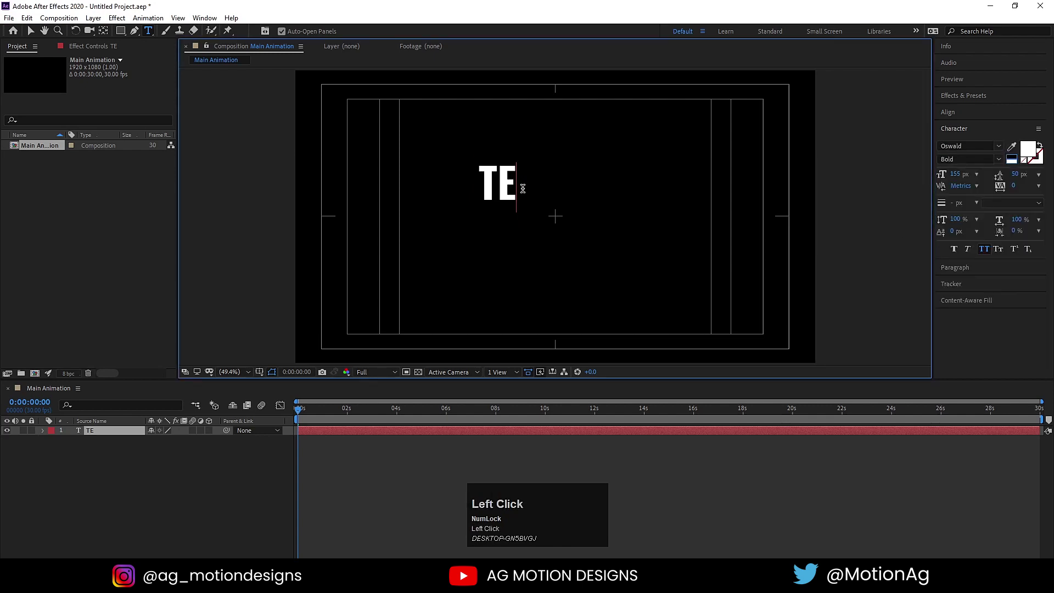
# Step: Finish the two-line title TEXT DISPLACEMNET and raise its leading to 131 px
pyautogui.press('shift+x')
pyautogui.press('shift+t')
pyautogui.press('Return')
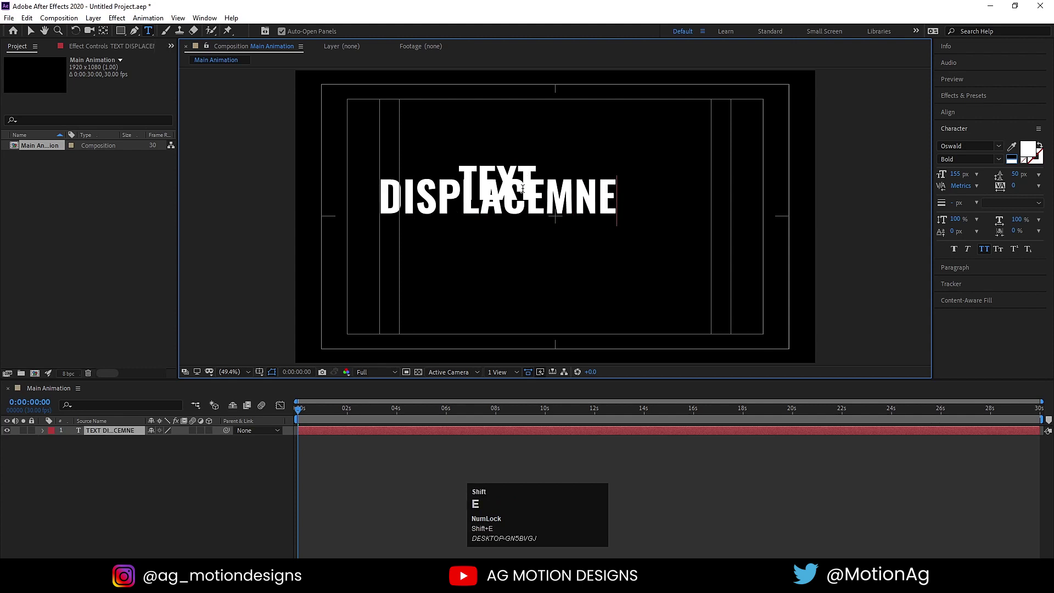
pyautogui.press('shift+t')
pyautogui.press('ctrl+a')
pyautogui.moveTo(1022, 177); pyautogui.dragTo(171, 488)
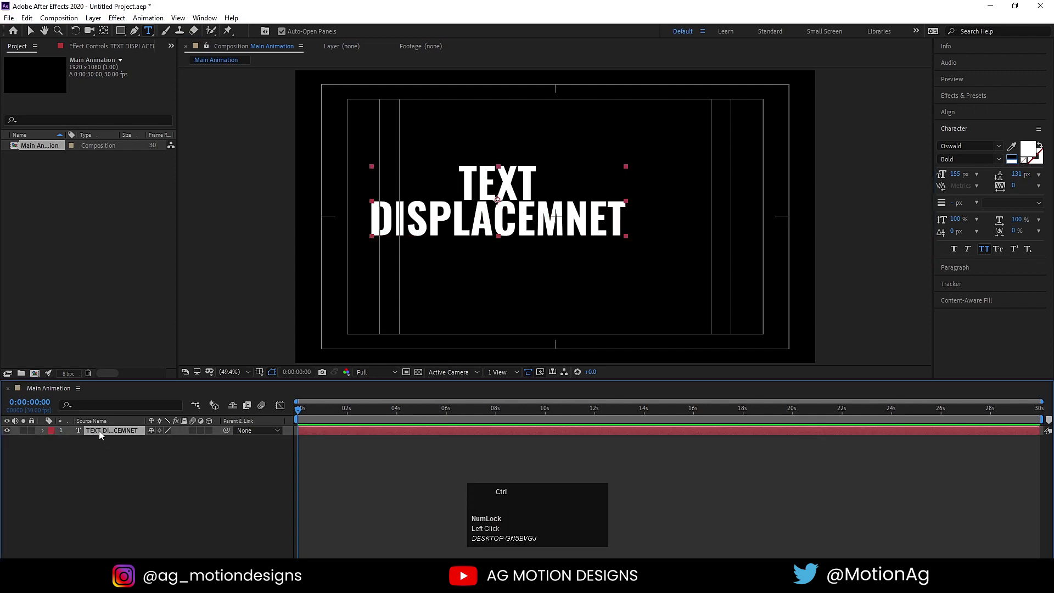
pyautogui.press('ctrl+alt+Home')
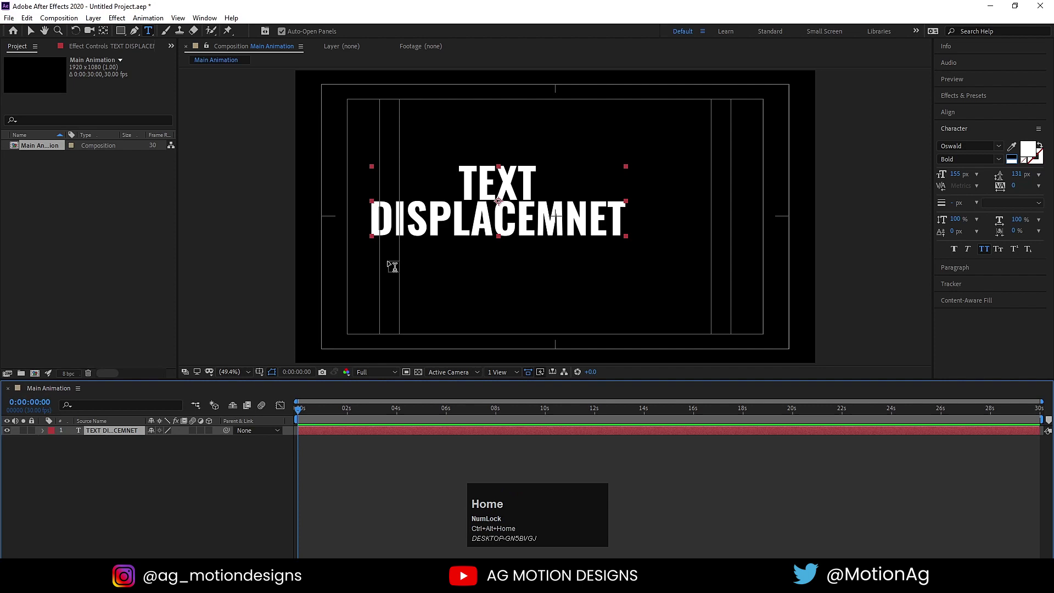
# Step: Centre the title and keyframe Position 960,52 at 0:29
pyautogui.click(956, 118)
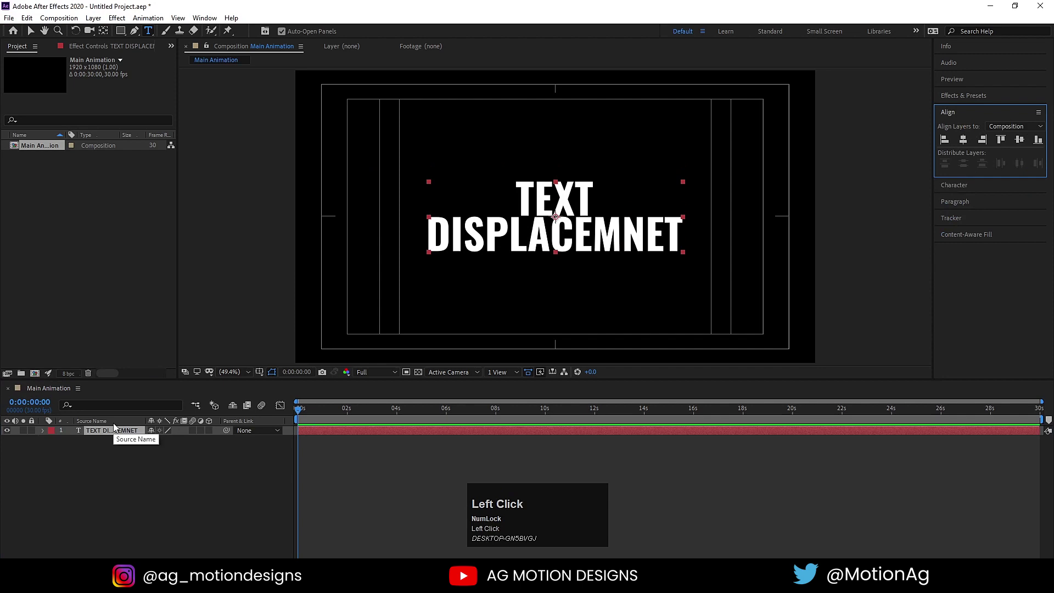
pyautogui.press('p')
pyautogui.click(73, 444)
pyautogui.press('=')
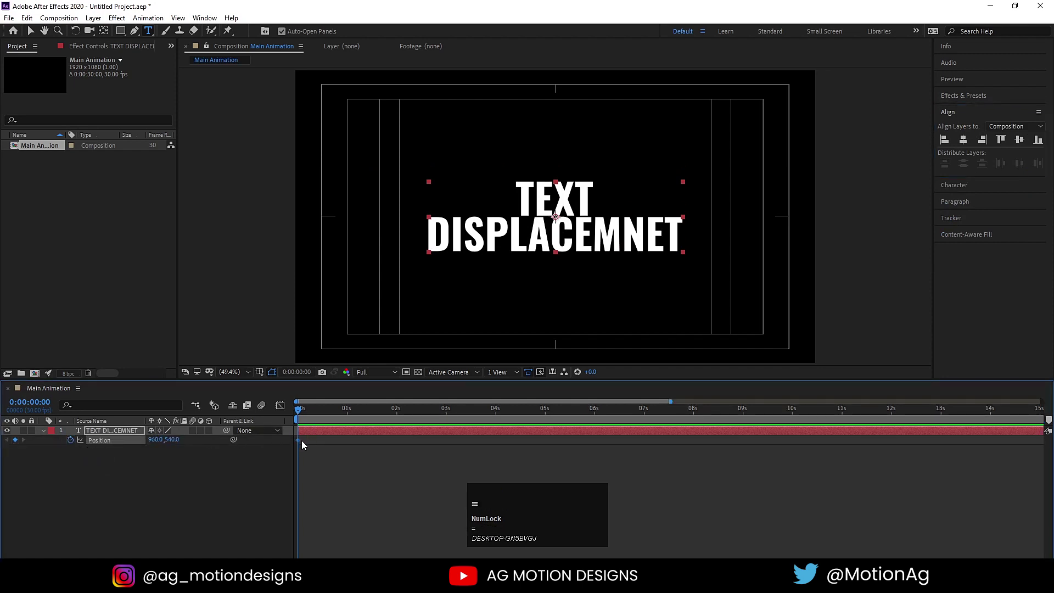
pyautogui.moveTo(301, 444); pyautogui.dragTo(21, 443)
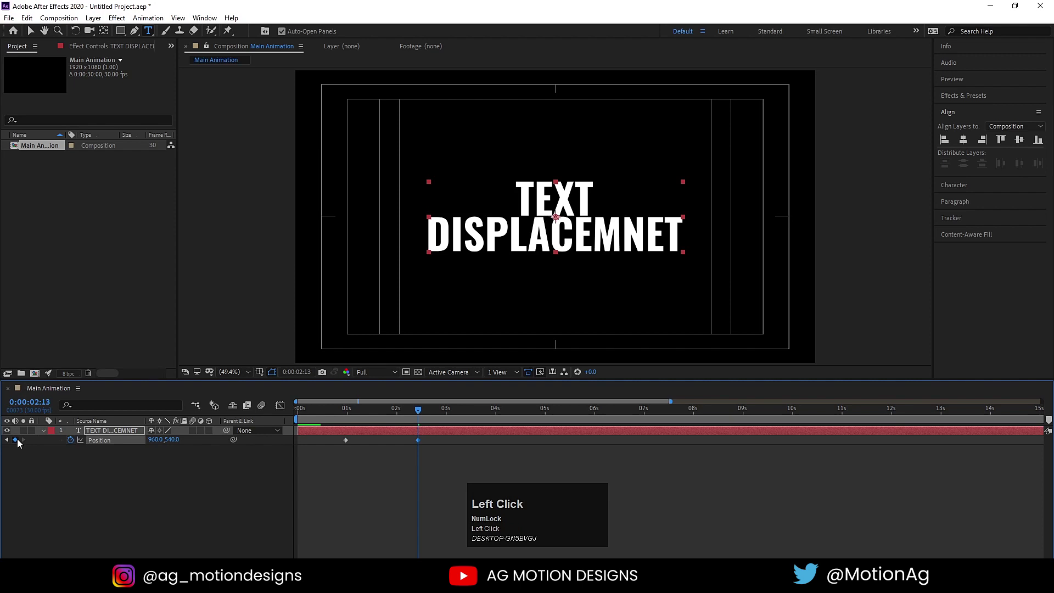
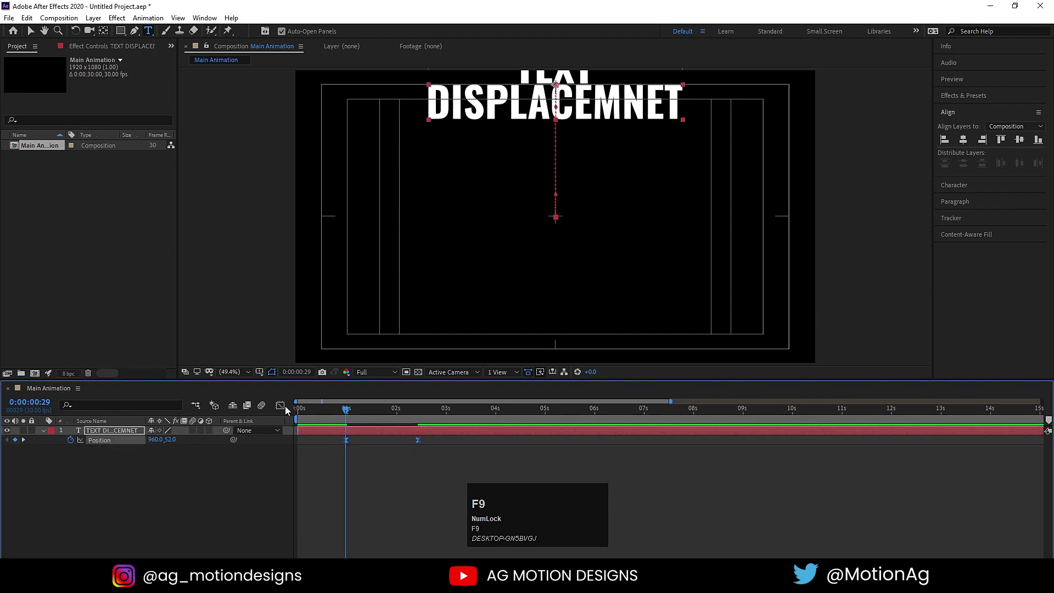
# Step: Keyframe Position 960,540 at 2:13 and apply Easy Ease to both keyframes
pyautogui.moveTo(285, 408); pyautogui.dragTo(289, 410)
pyautogui.press('space')
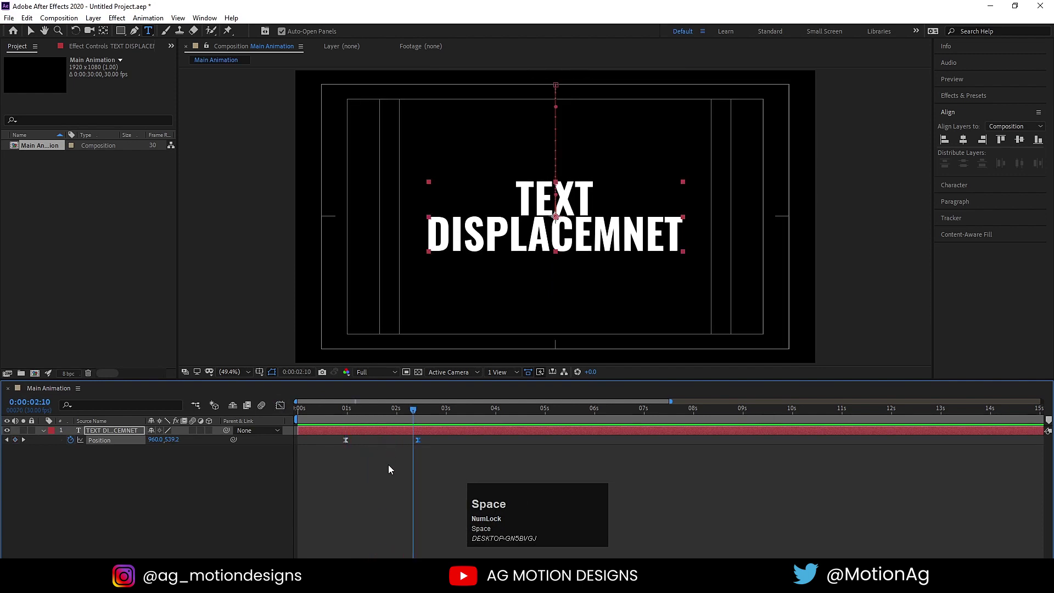
pyautogui.click(391, 476)
pyautogui.press('k')
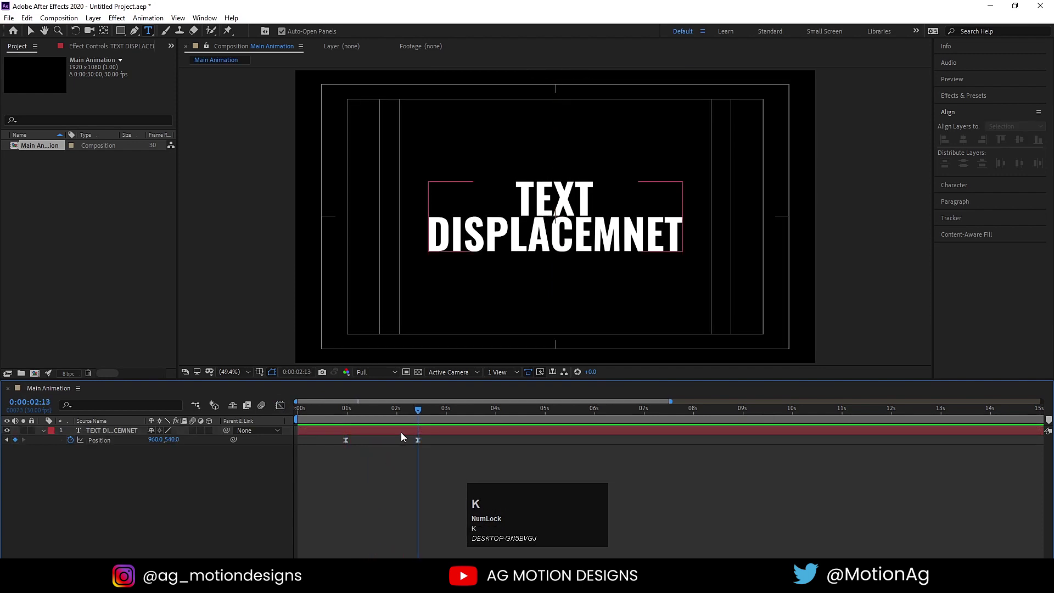
# Step: Duplicate the title layer and give the lower copy a 1 px stroke outline
pyautogui.click(404, 438)
pyautogui.press('ctrl+d')
pyautogui.click(121, 447)
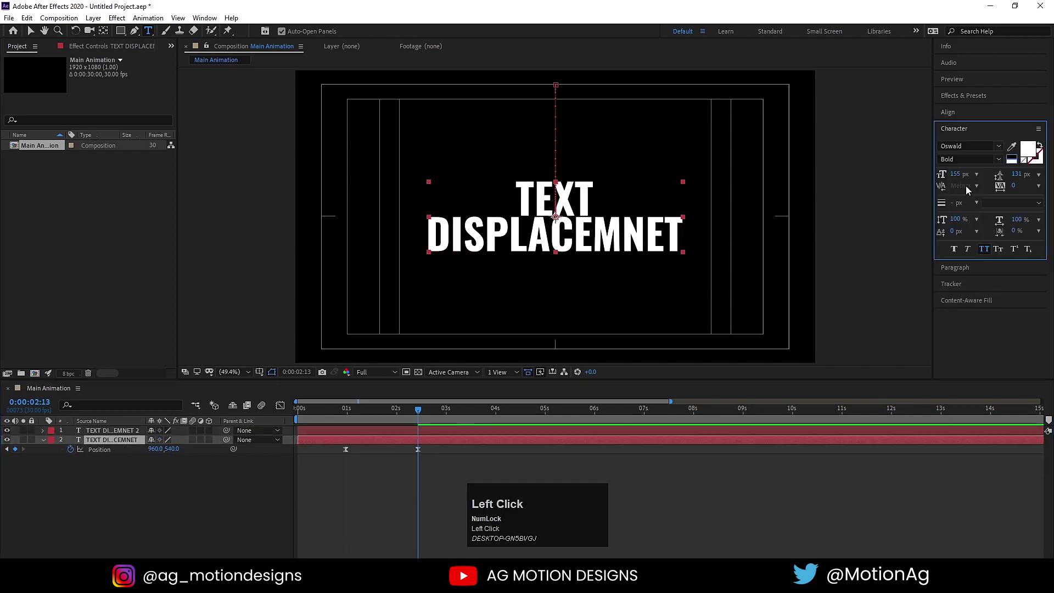
pyautogui.click(1022, 168)
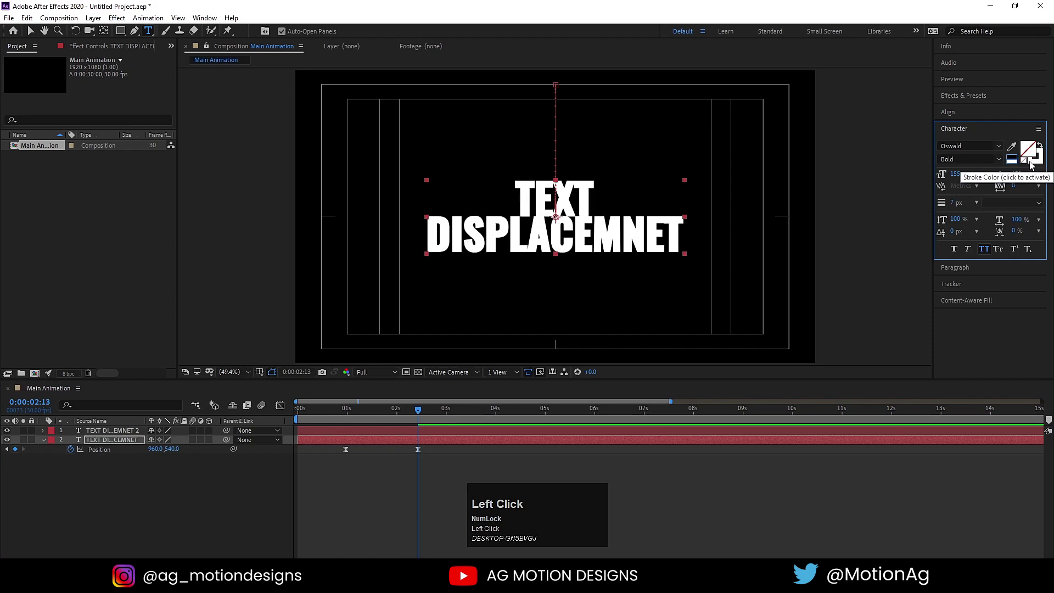
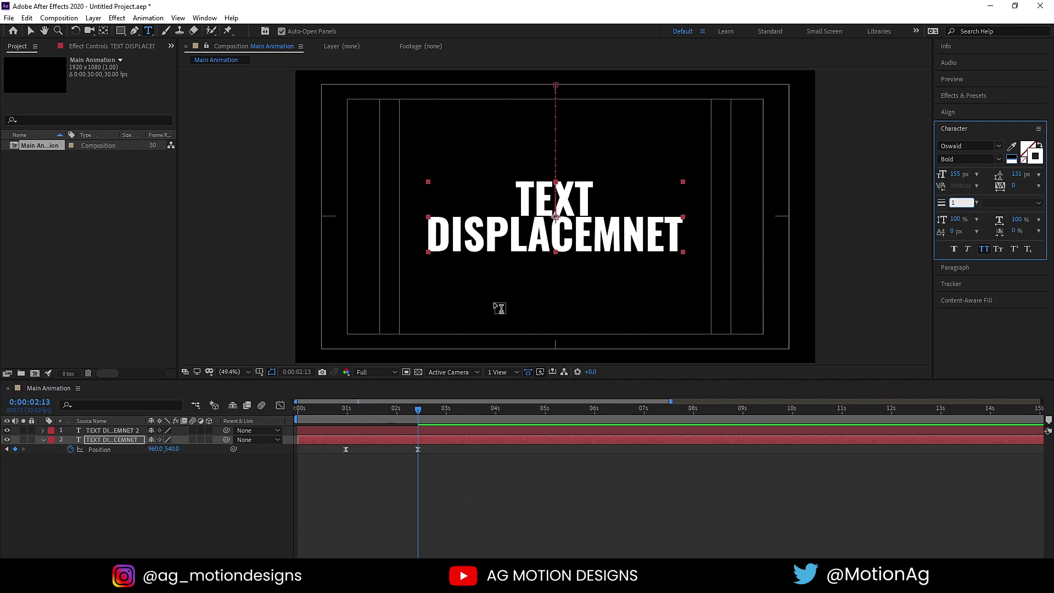
# Step: Offset the outline copy's Position keyframes to x 974 and slightly lower
pyautogui.moveTo(151, 495); pyautogui.dragTo(338, 450)
pyautogui.press('Down')
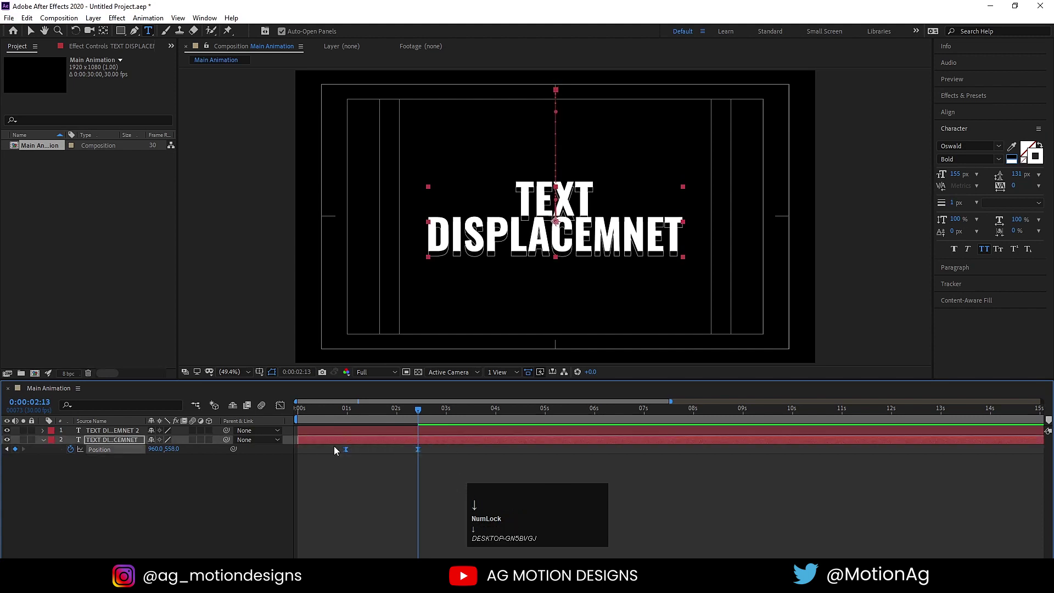
pyautogui.press('Right')
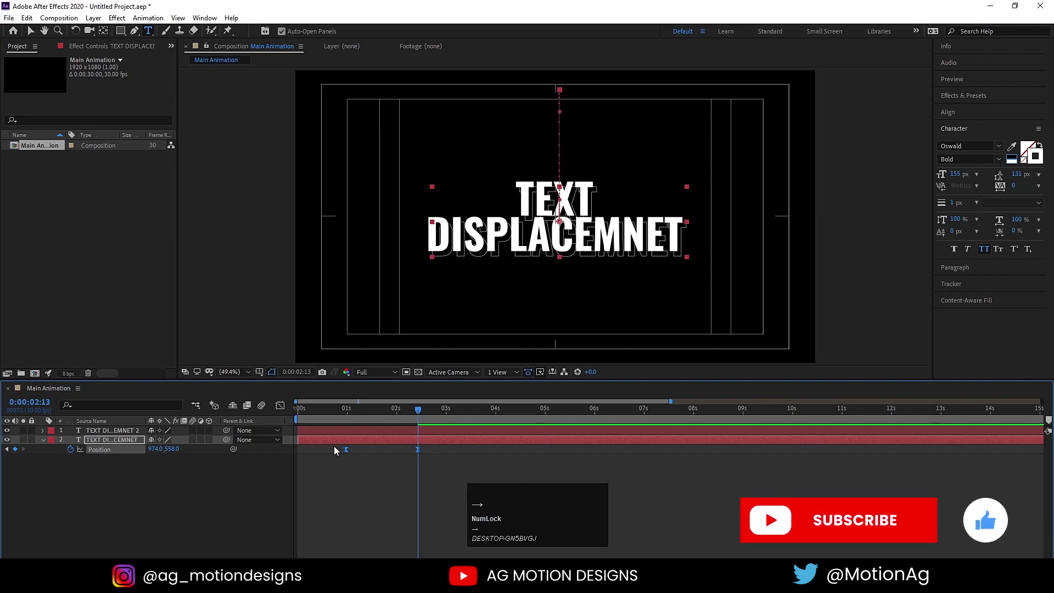
pyautogui.press('Up')
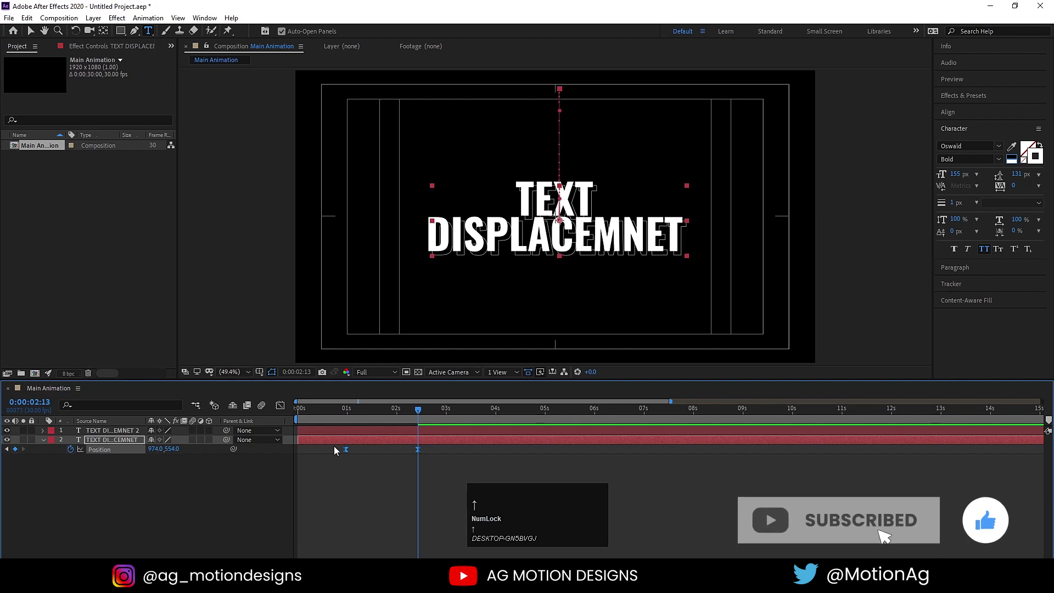
pyautogui.click(166, 517)
pyautogui.press('j')
pyautogui.press('space')
pyautogui.press('j')
pyautogui.click(129, 443)
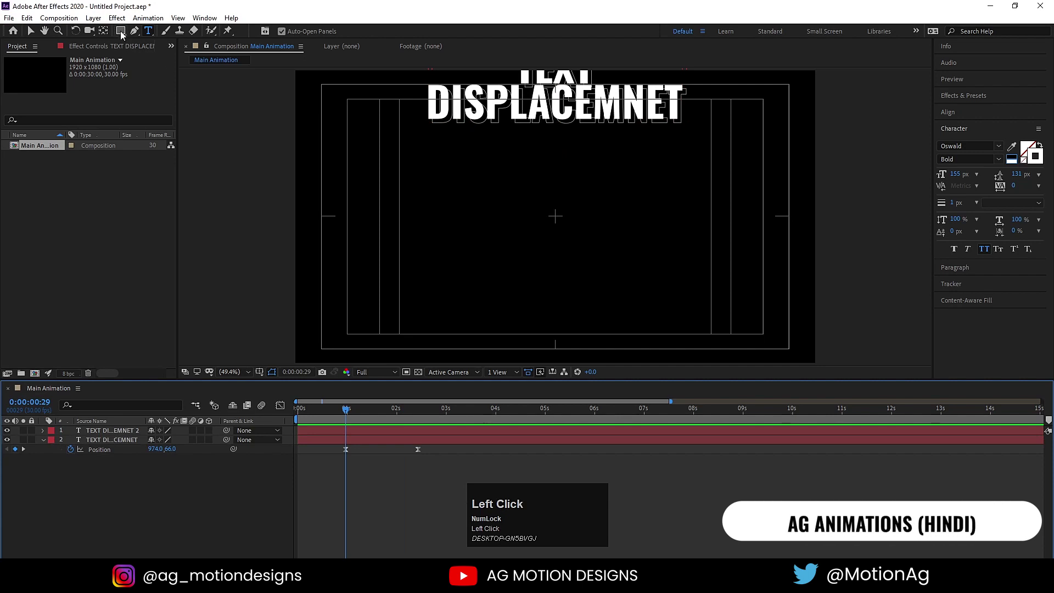
# Step: Draw a no-stroke rectangle shape and set it as the outline copy's alpha matte
pyautogui.click(125, 35)
pyautogui.click(344, 39)
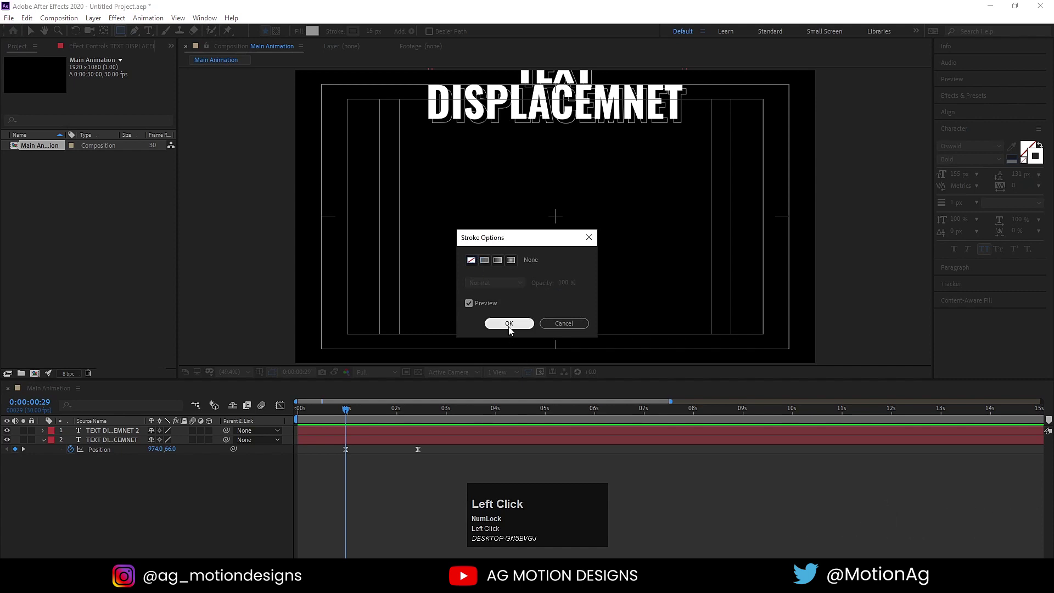
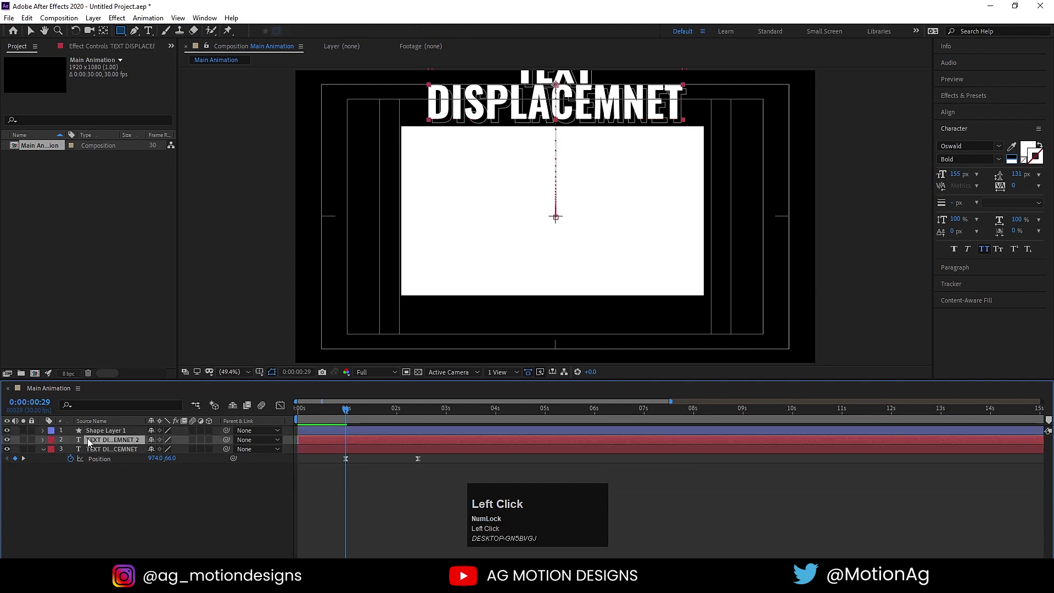
pyautogui.press('F4')
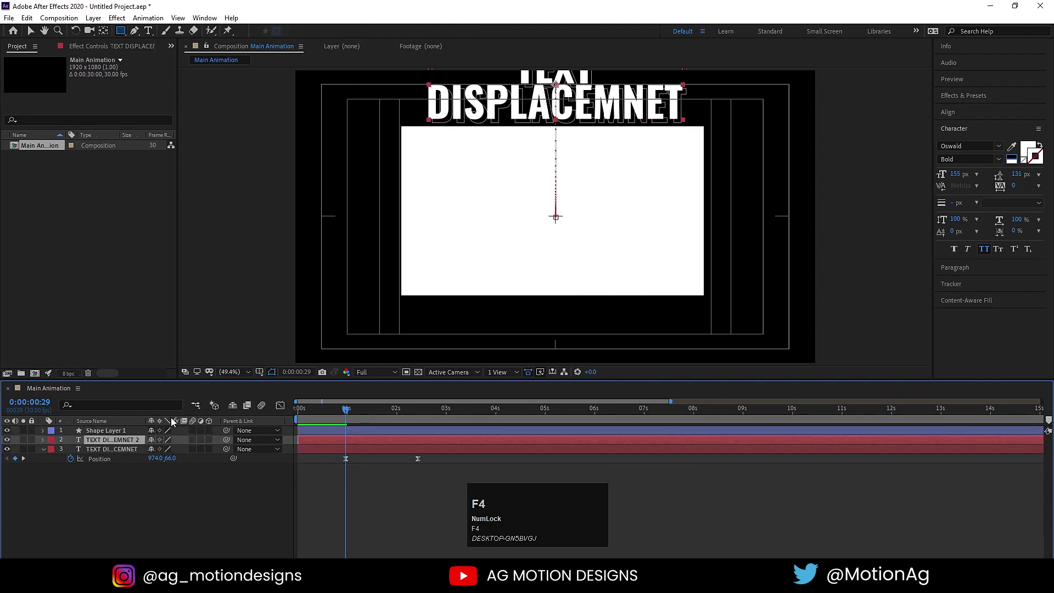
pyautogui.click(219, 447)
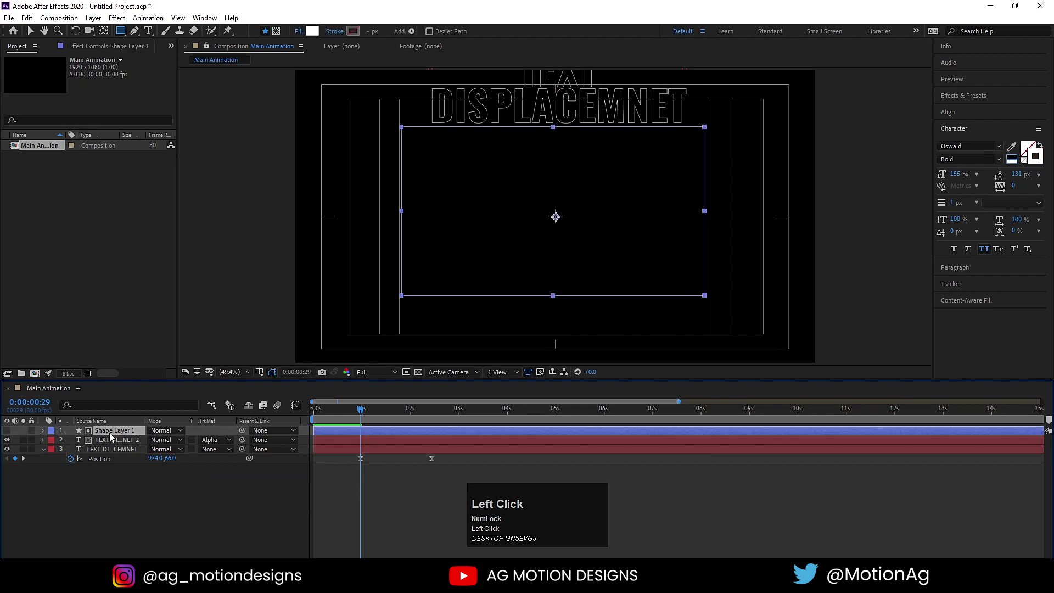
# Step: Duplicate the matte for the other title layer as Shape Layer 2 and preview the result
pyautogui.press('ctrl+d')
pyautogui.moveTo(104, 435); pyautogui.dragTo(109, 459)
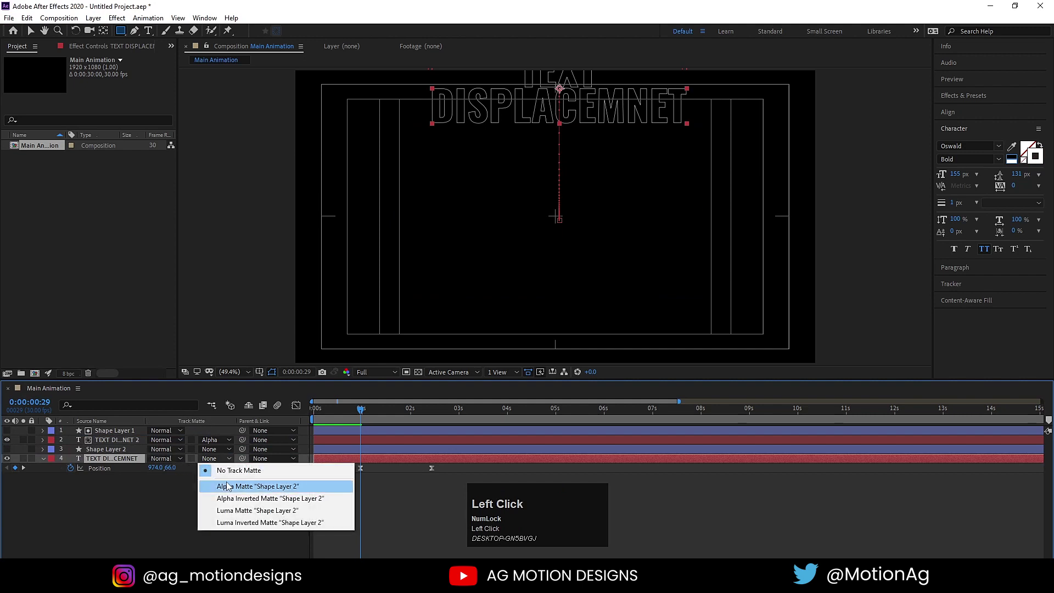
pyautogui.press('space')
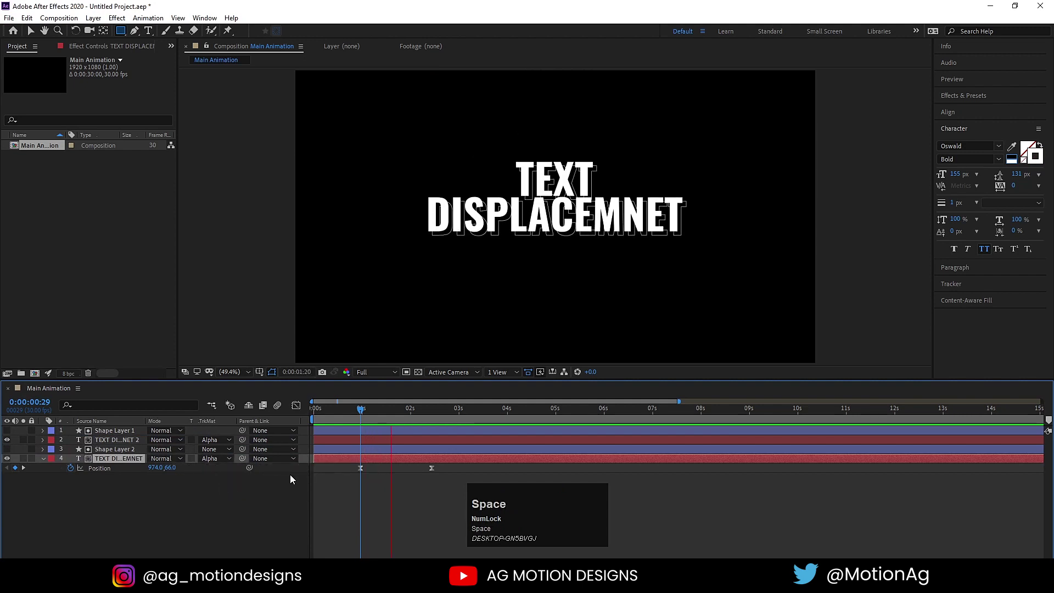
pyautogui.click(116, 544)
# Step: Precompose all four title and shape layers into a composition named Text Animation
pyautogui.press('ctrl+a')
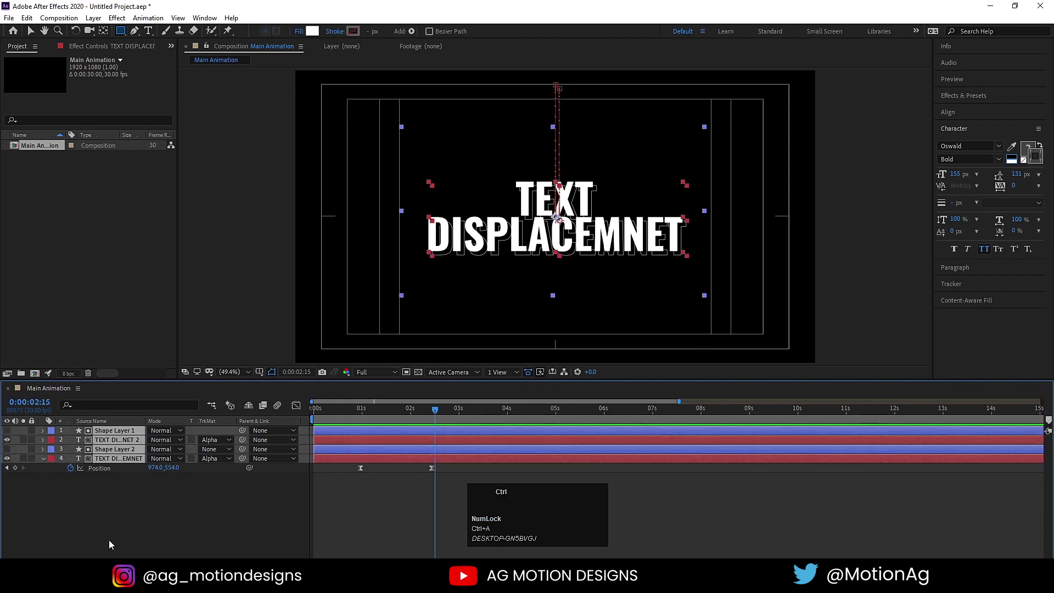
pyautogui.press('ctrl+shift+c')
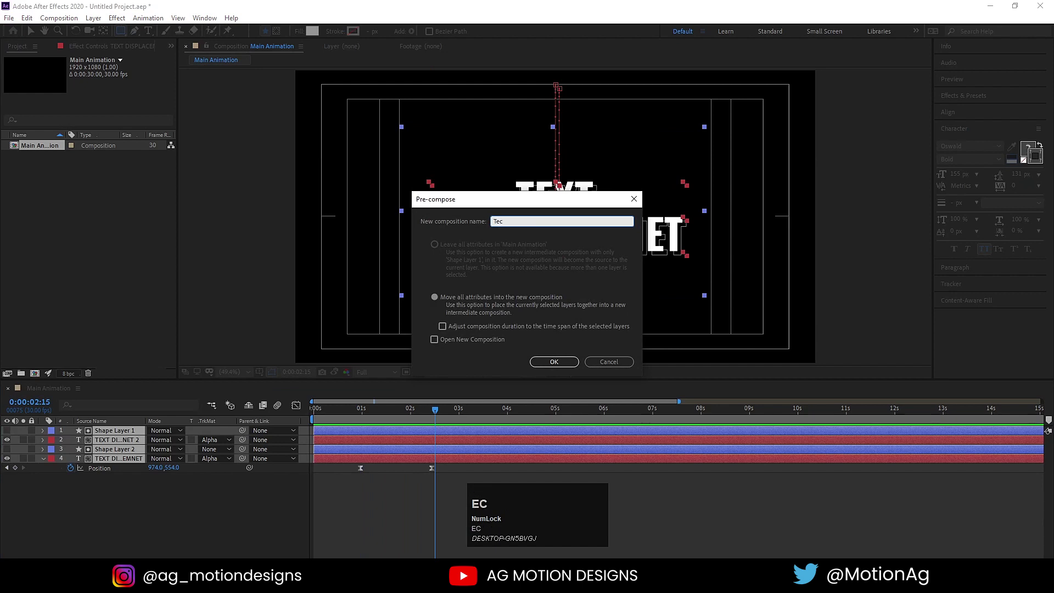
pyautogui.write('xt')
pyautogui.press('space')
pyautogui.write('imation')
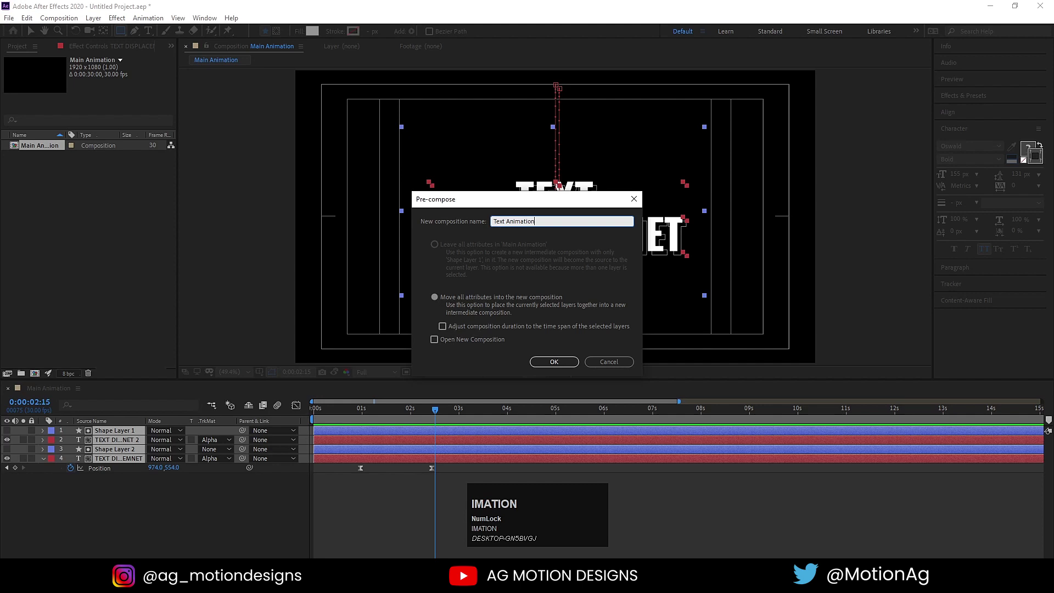
pyautogui.press('Return')
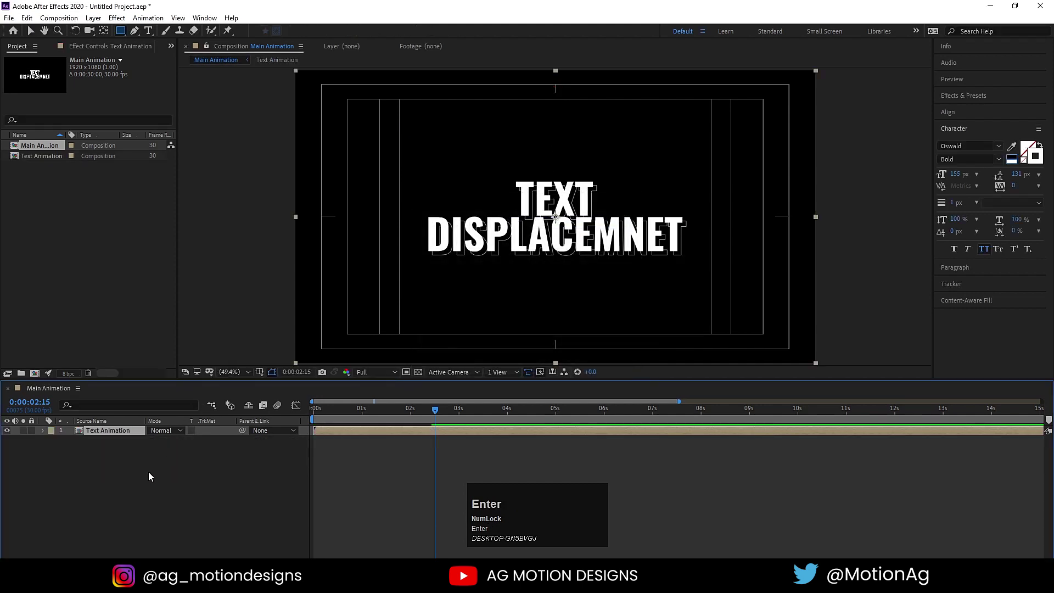
# Step: Add a full-frame solid named fractal above the Text Animation layer
pyautogui.click(151, 477)
pyautogui.press('ctrl+y')
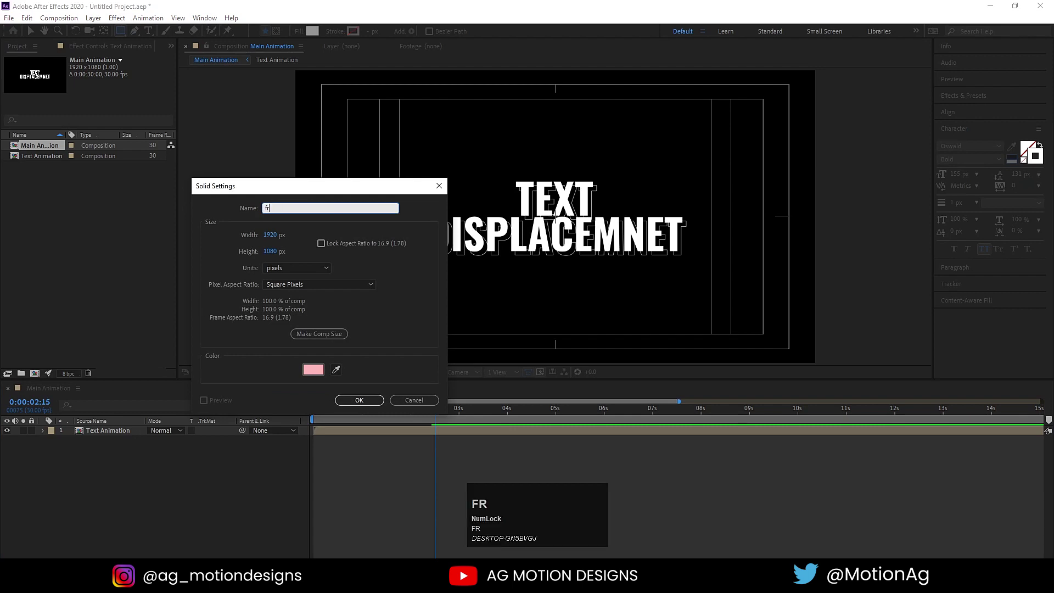
pyautogui.write('actal')
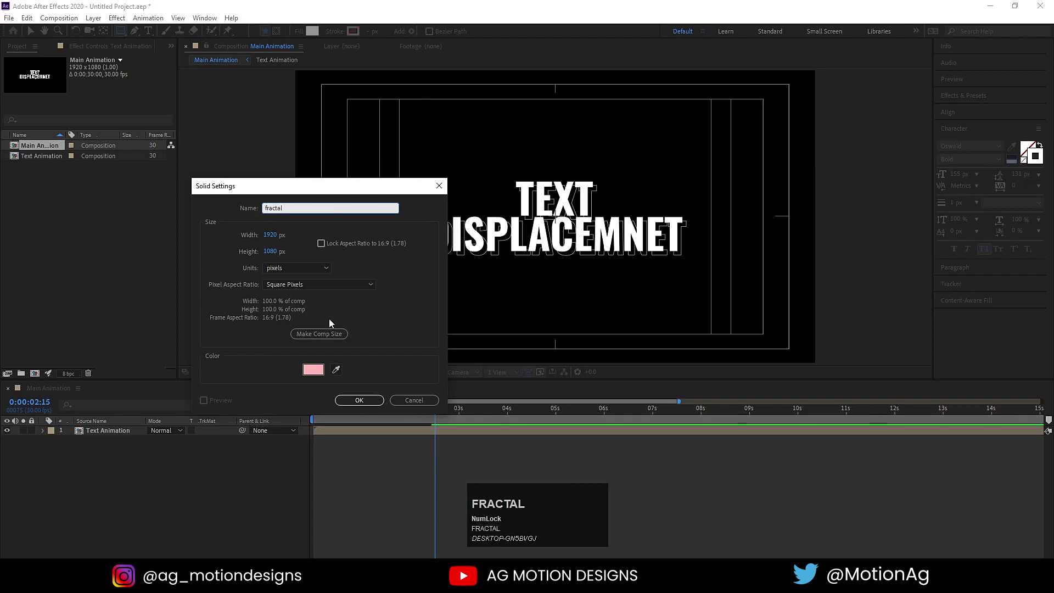
pyautogui.click(319, 371)
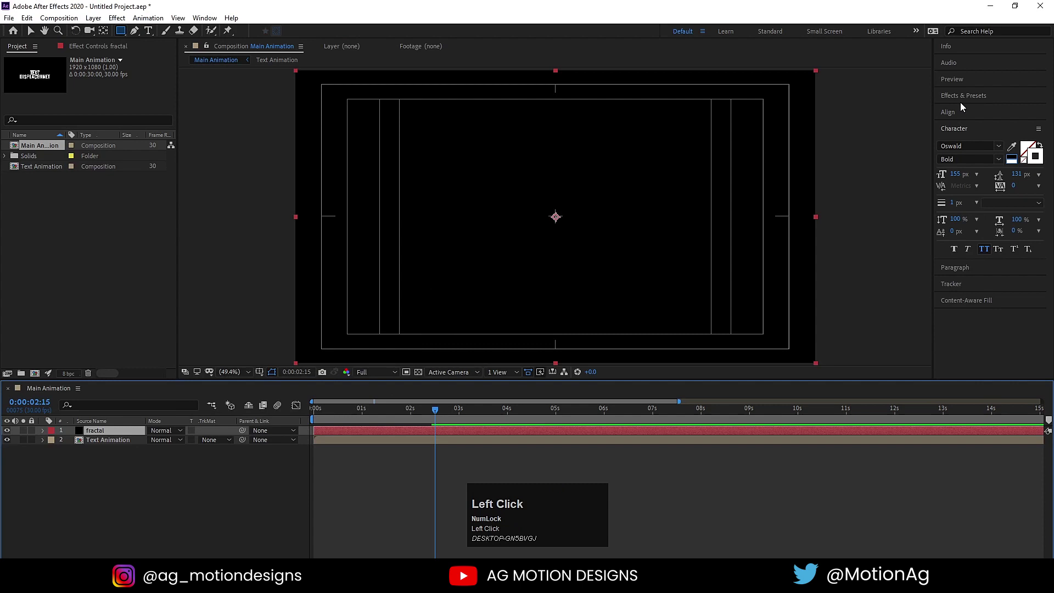
# Step: Apply Fractal Noise with Complexity 1, raised contrast and scale, then start precomposing it into fractal Comp 1
pyautogui.press('ctrl+a')
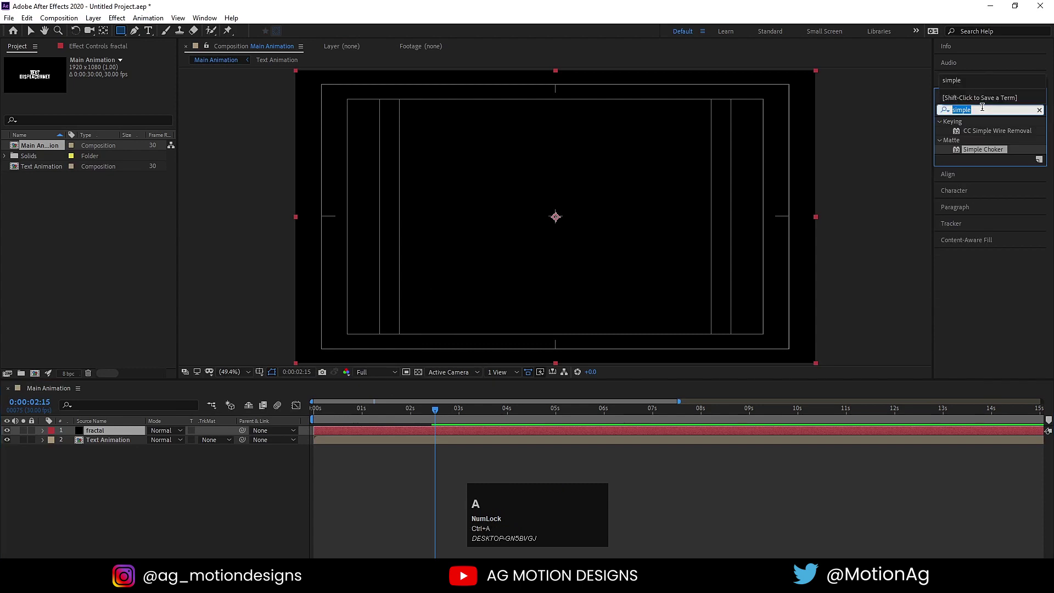
pyautogui.write('frac')
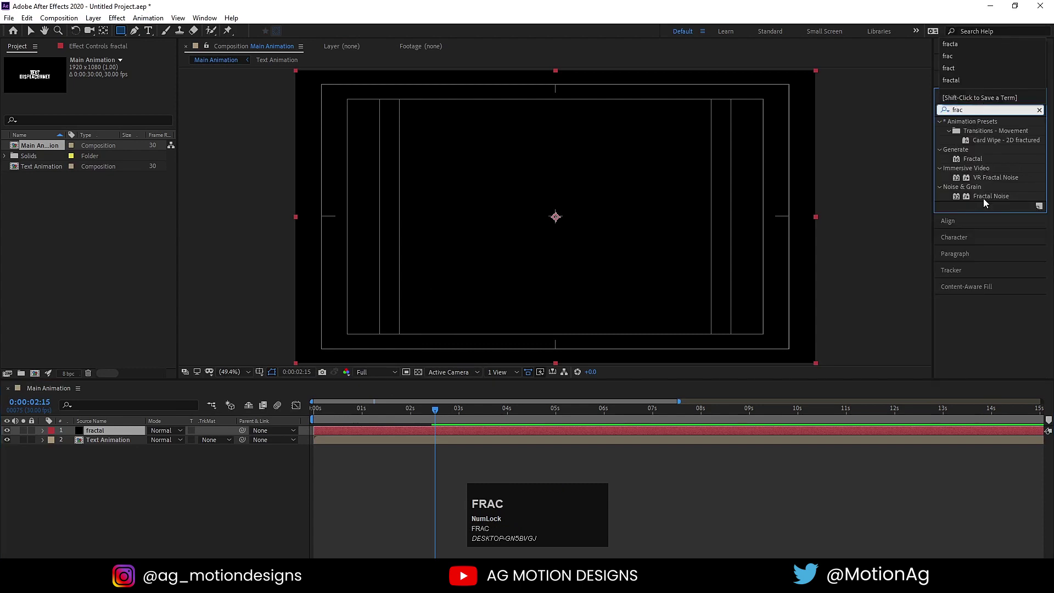
pyautogui.moveTo(986, 203); pyautogui.dragTo(100, 151)
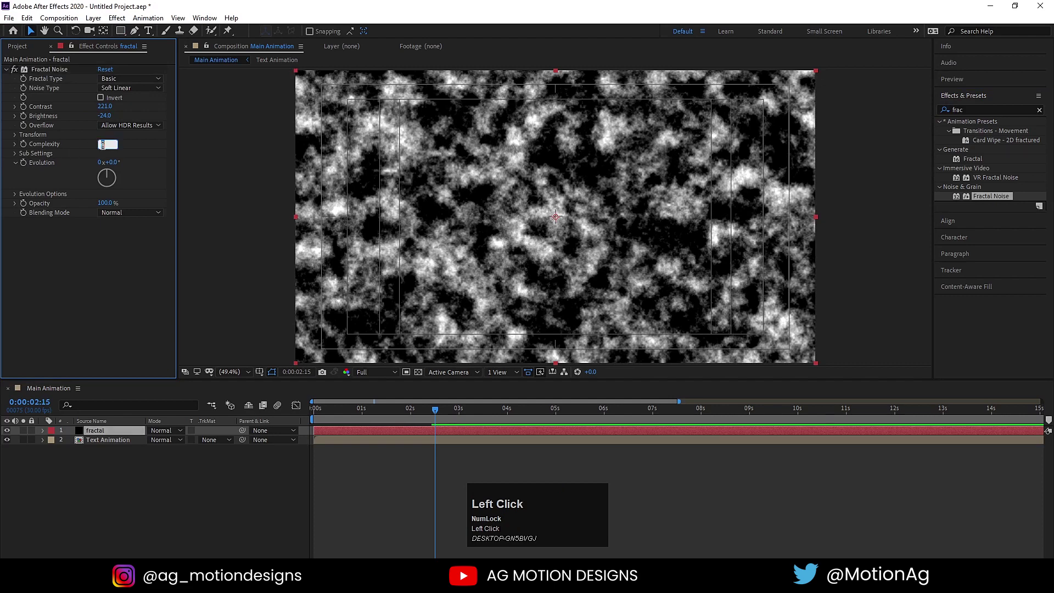
pyautogui.press('Return')
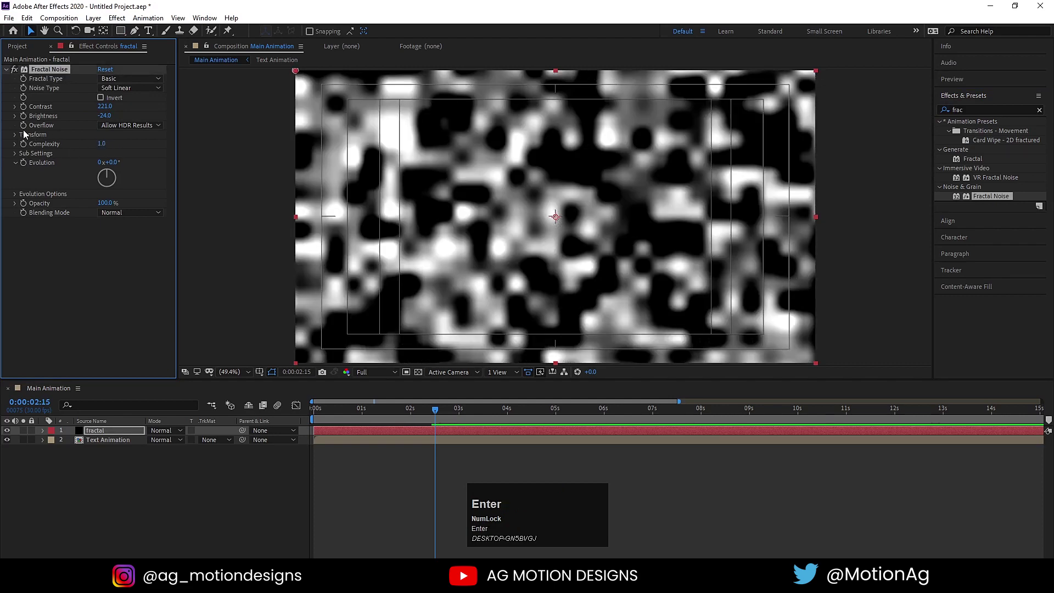
pyautogui.moveTo(22, 137); pyautogui.dragTo(108, 433)
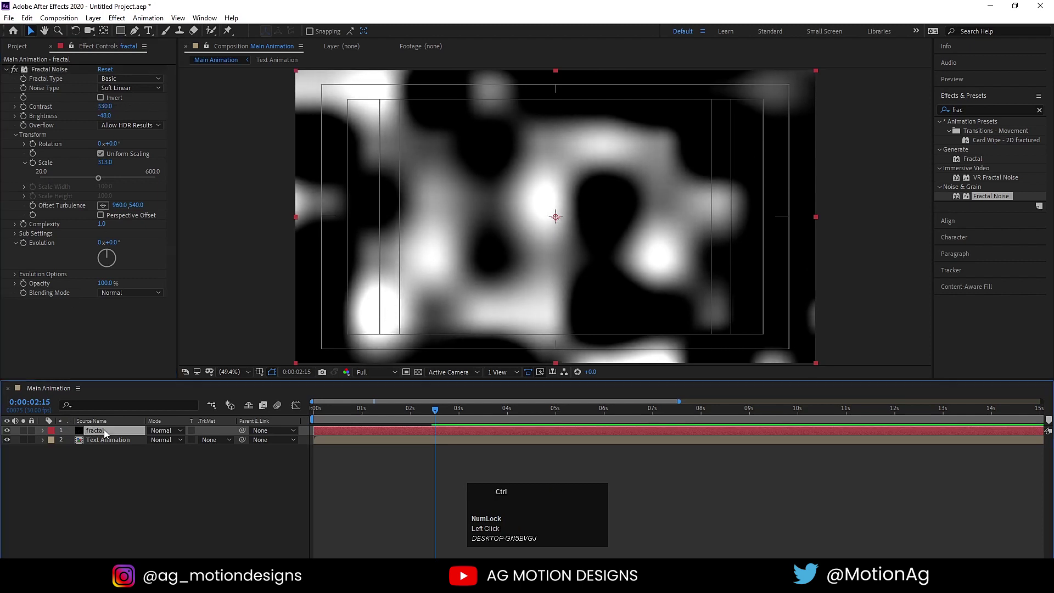
pyautogui.press('ctrl+shift+c')
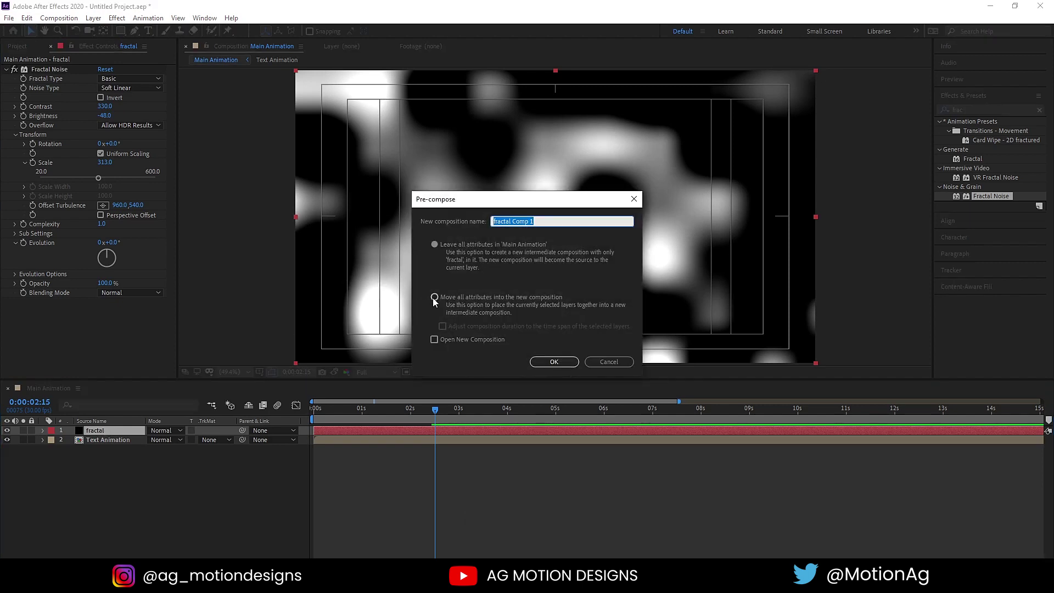
# Step: Hide fractal Comp 1 and apply Time Displacement to the Text Animation layer
pyautogui.click(439, 302)
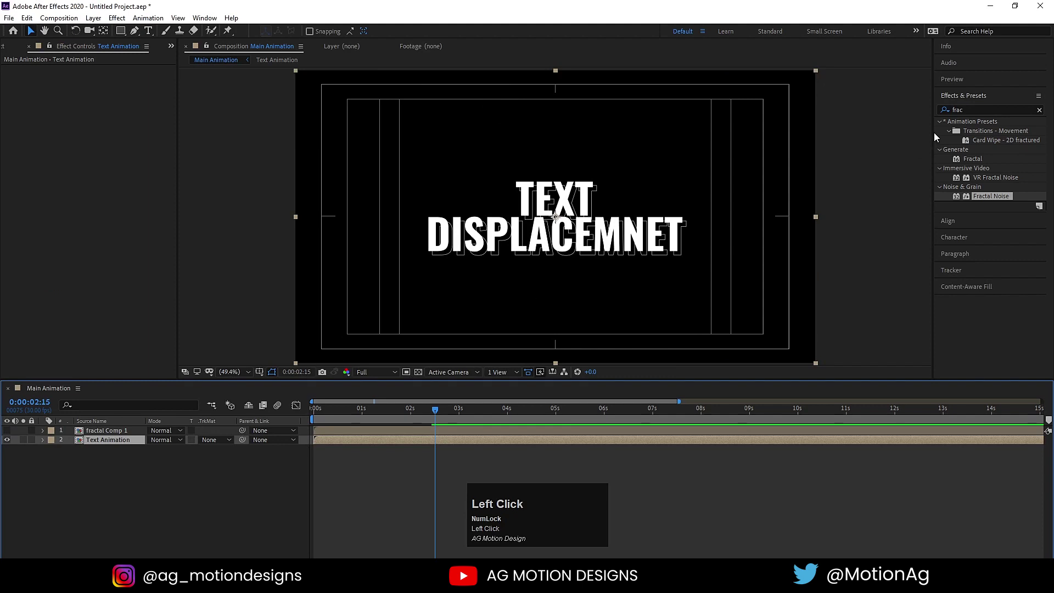
pyautogui.click(968, 100)
pyautogui.press('ctrl+a')
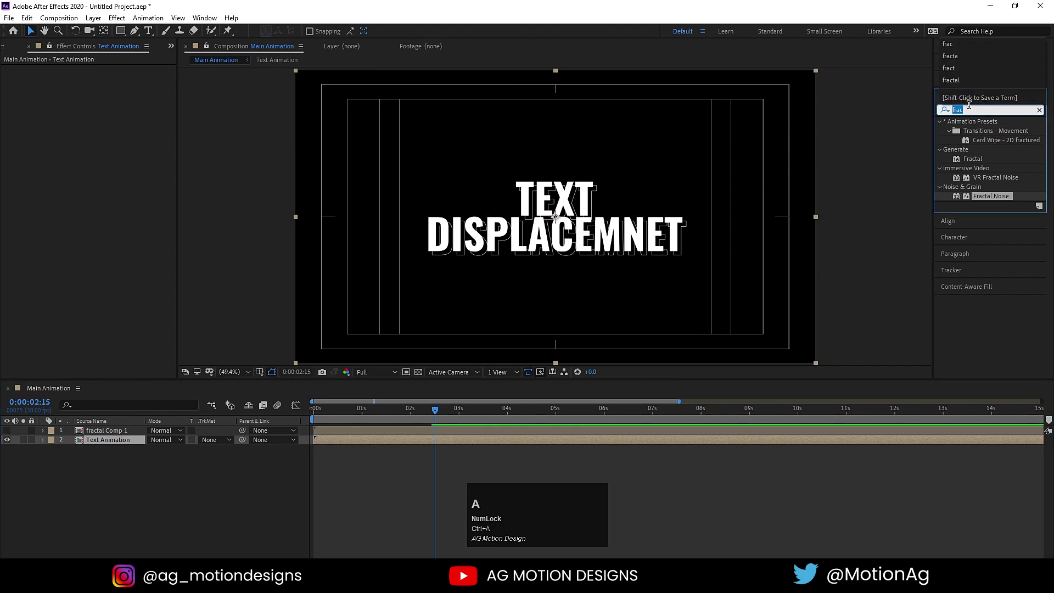
pyautogui.press('t')
pyautogui.write('im')
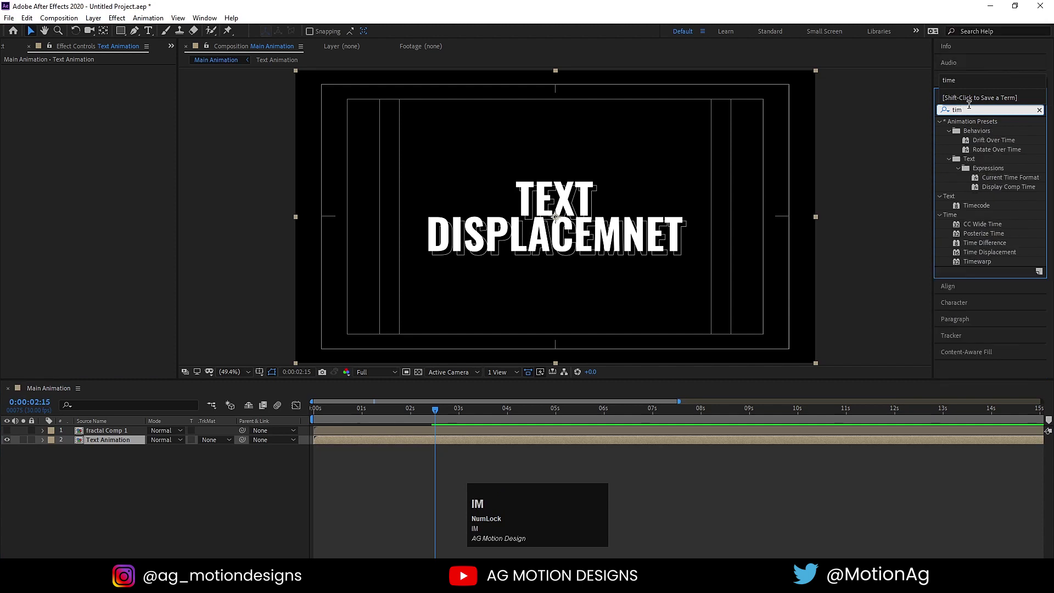
pyautogui.click(983, 255)
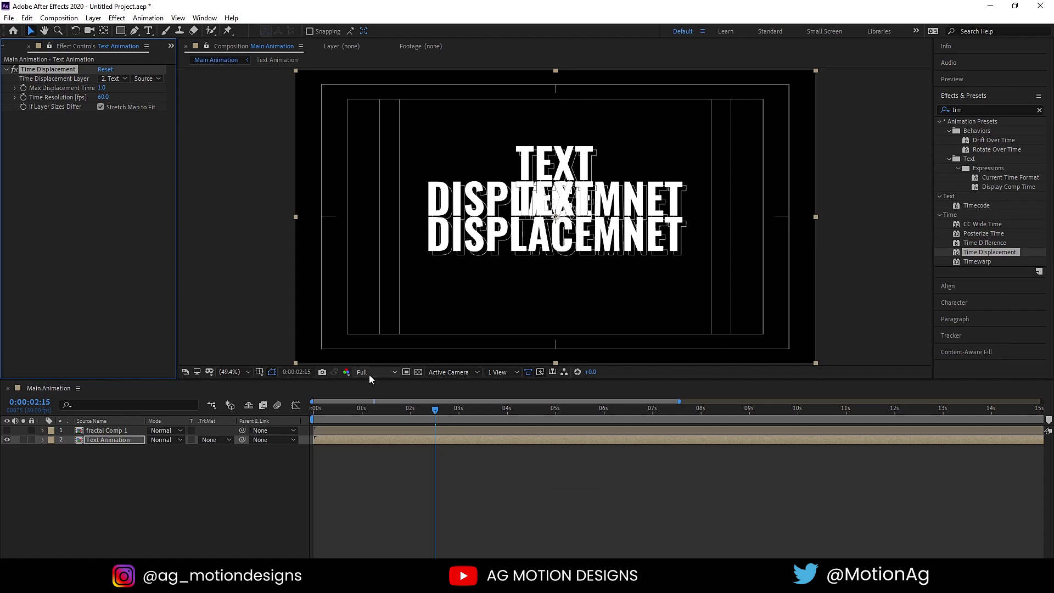
# Step: Lower the viewer preview resolution to Third
pyautogui.click(369, 378)
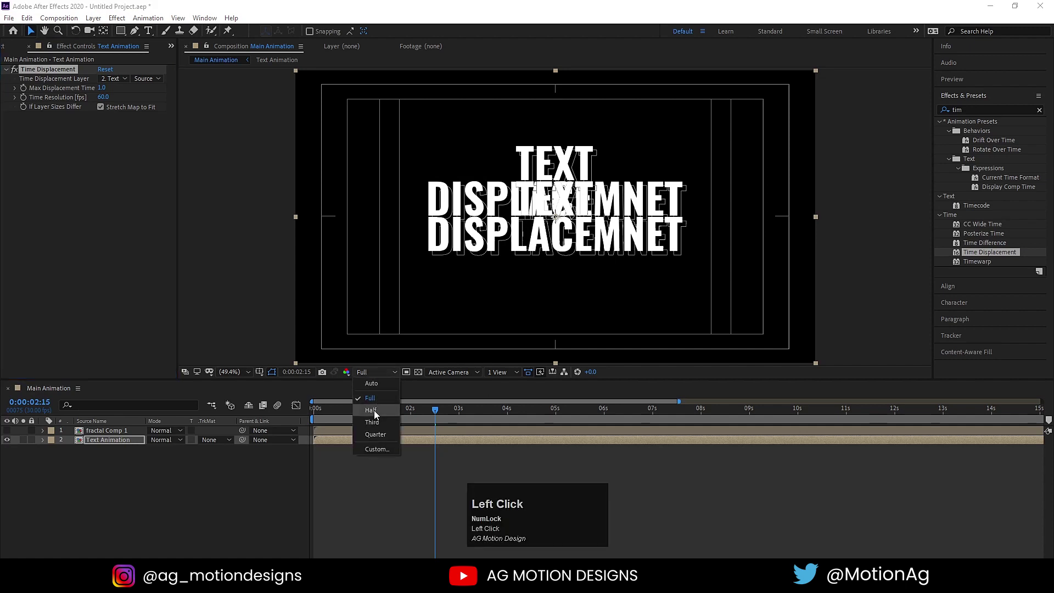
pyautogui.click(381, 430)
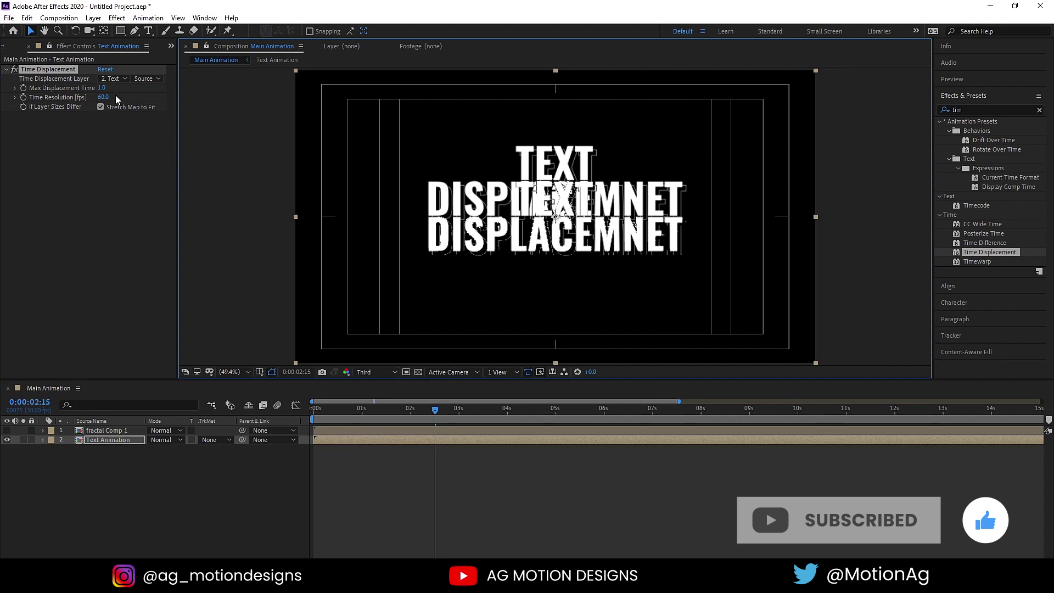
# Step: Use fractal Comp 1 as the Time Displacement layer and preview the distorted title
pyautogui.click(59, 84)
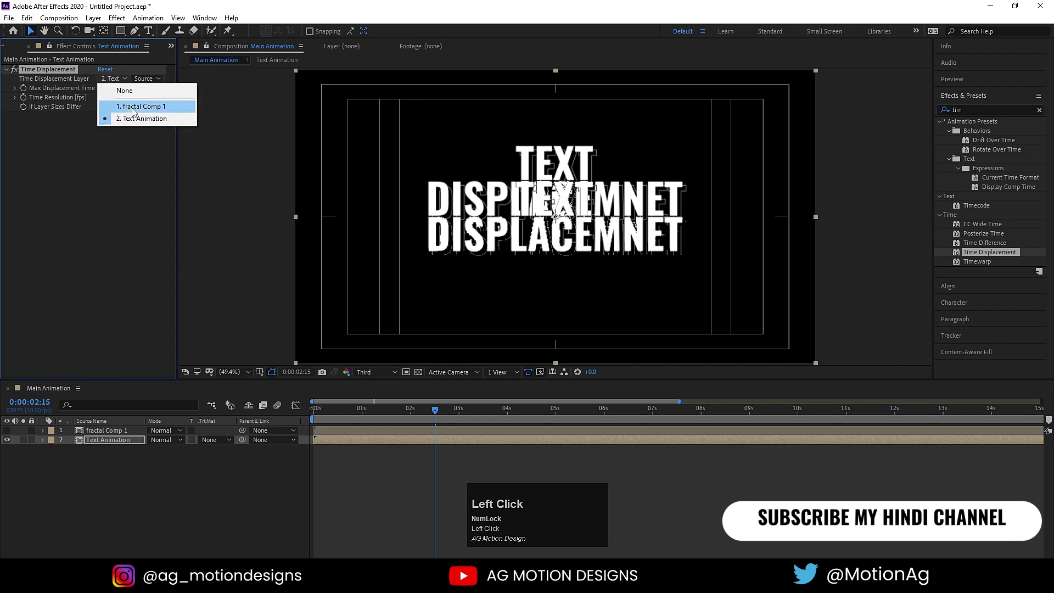
pyautogui.press('space')
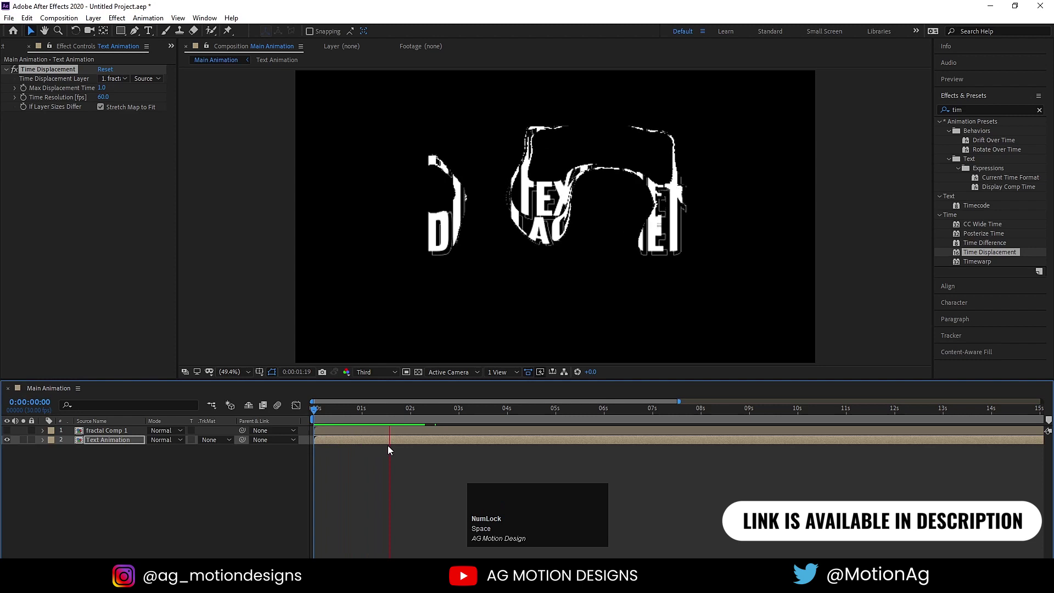
pyautogui.press('space')
pyautogui.click(411, 411)
pyautogui.press('space')
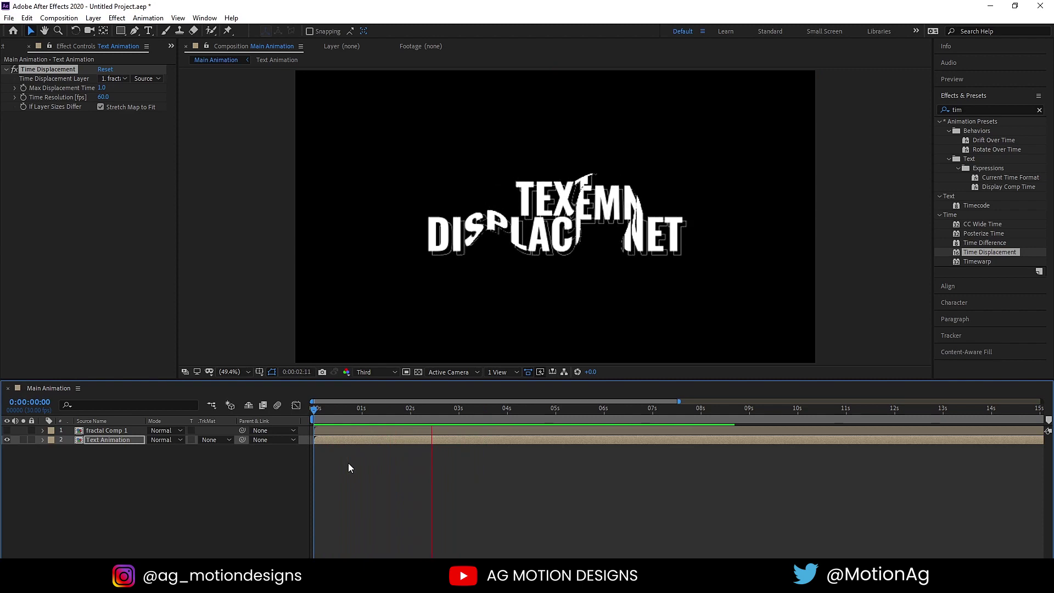
pyautogui.press('space')
# Step: Re-preview at full quality, scrub through the glitch, then return into fractal Comp 1
pyautogui.click(367, 374)
pyautogui.press('space')
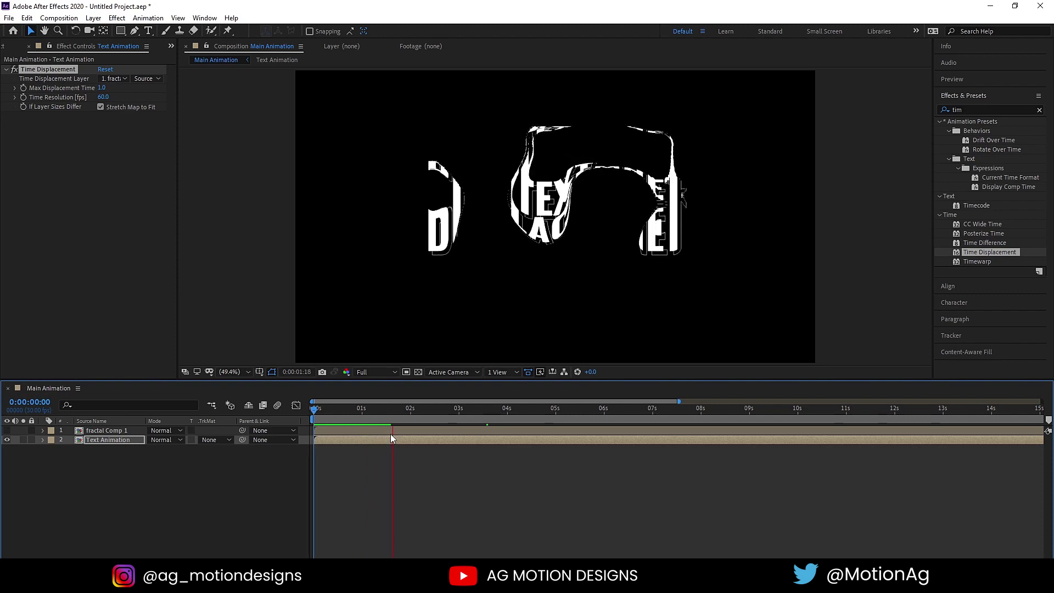
pyautogui.press('space')
pyautogui.moveTo(130, 431); pyautogui.dragTo(52, 393)
pyautogui.press('space')
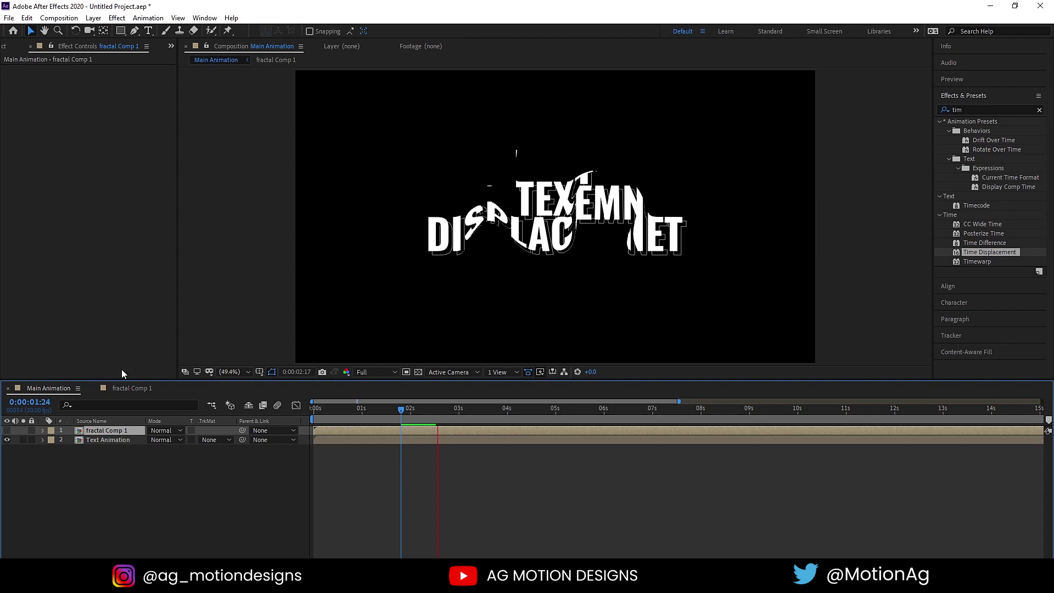
pyautogui.press('space')
# Step: Add an adjustment layer above the fractal with Mosaic reduced to three vertical block rows
pyautogui.click(131, 391)
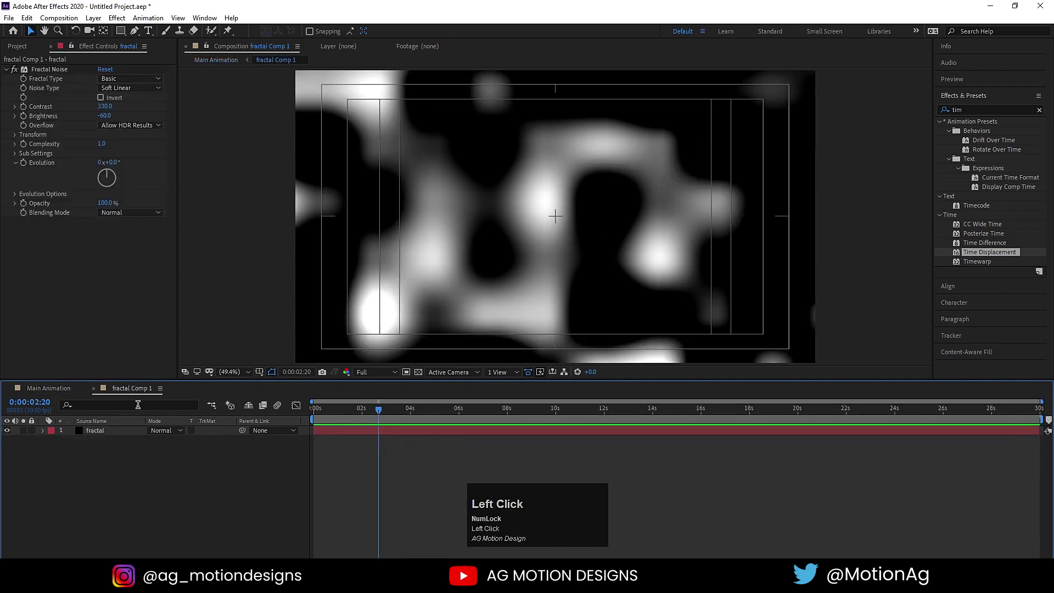
pyautogui.rightClick(187, 481)
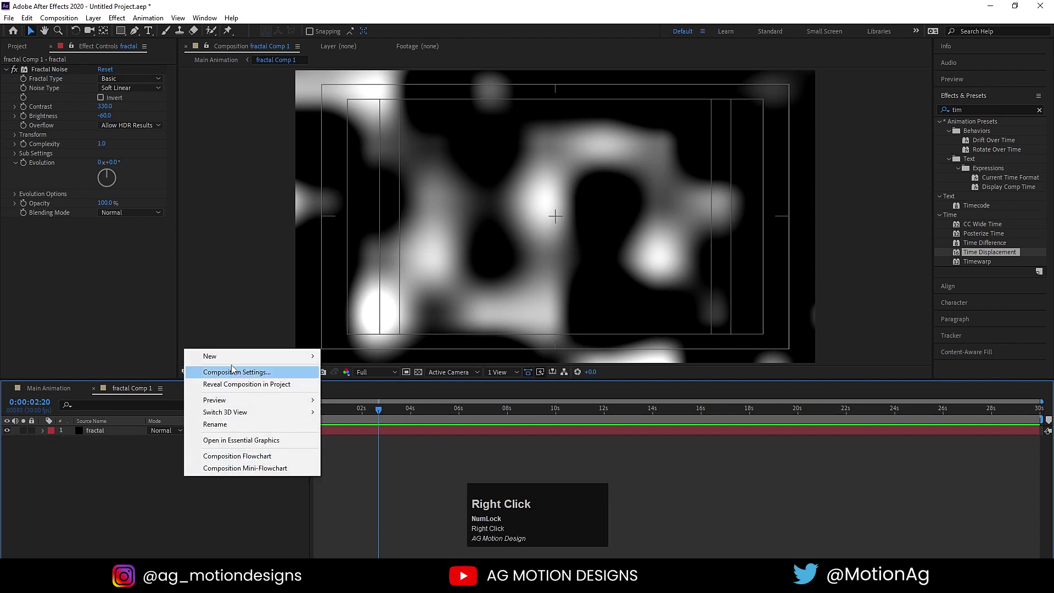
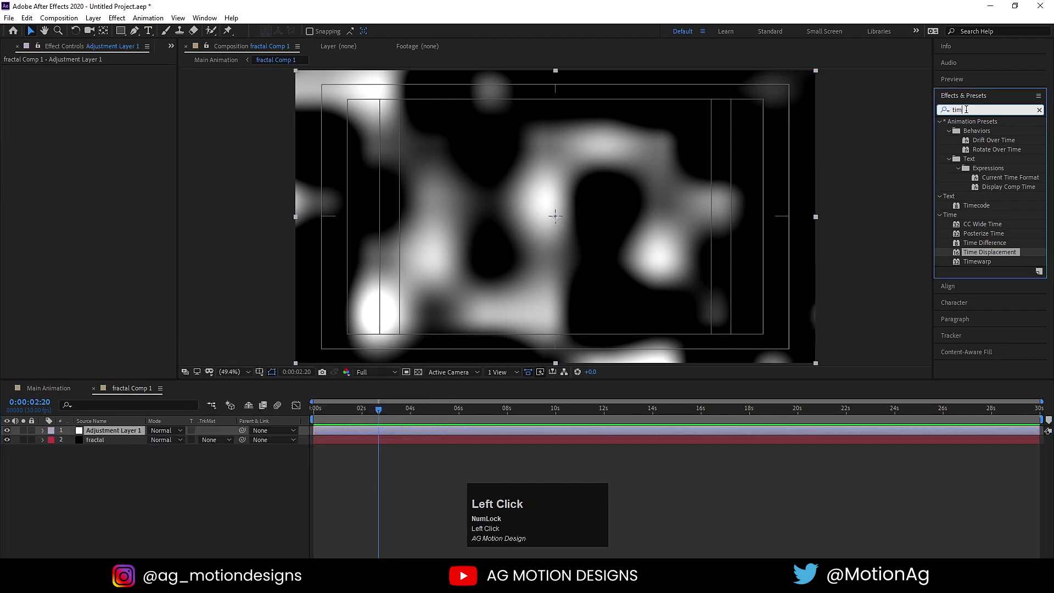
pyautogui.press('ctrl+a')
pyautogui.write('mos')
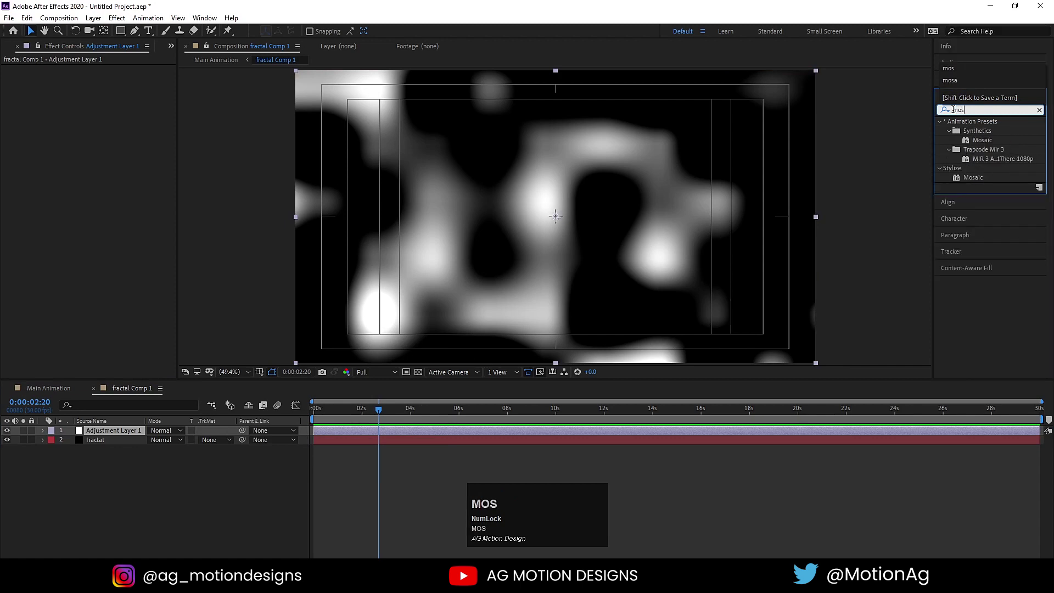
pyautogui.click(974, 178)
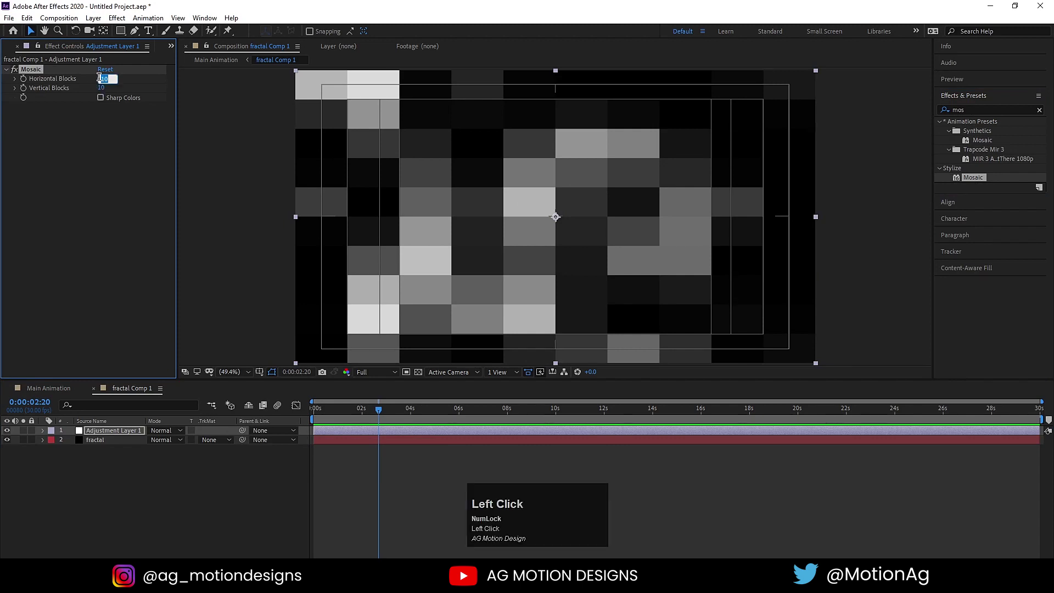
pyautogui.press('Return')
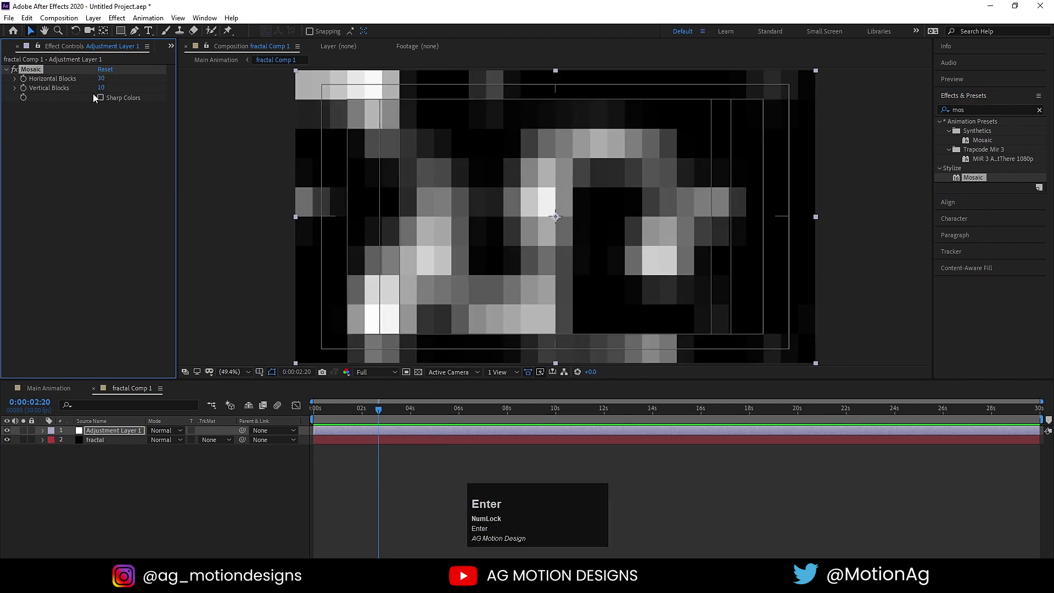
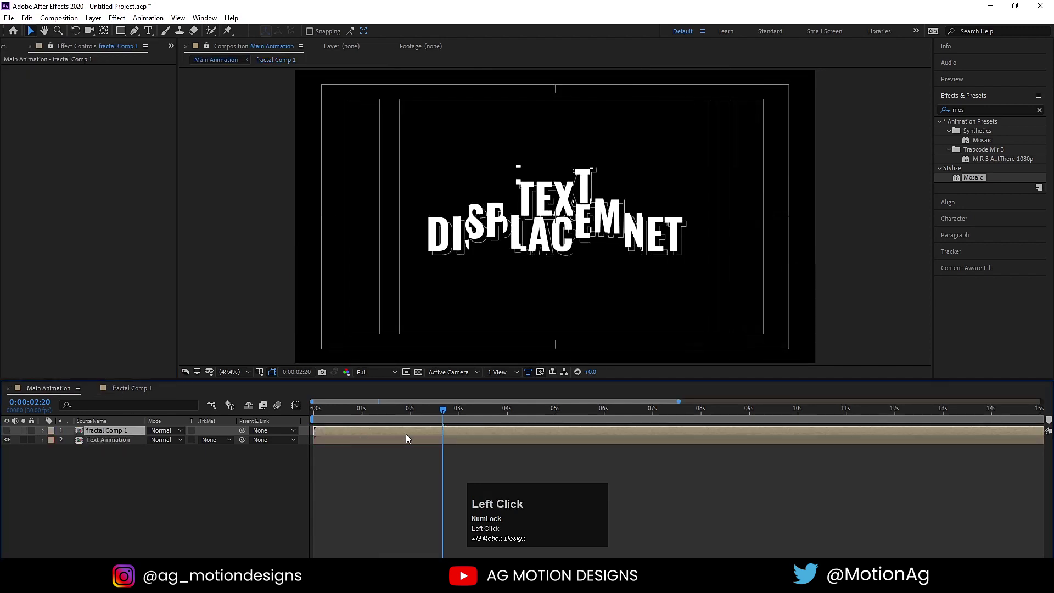
# Step: Preview the strip-glitched title in Main Animation, then select both fractal and text layers
pyautogui.press('space')
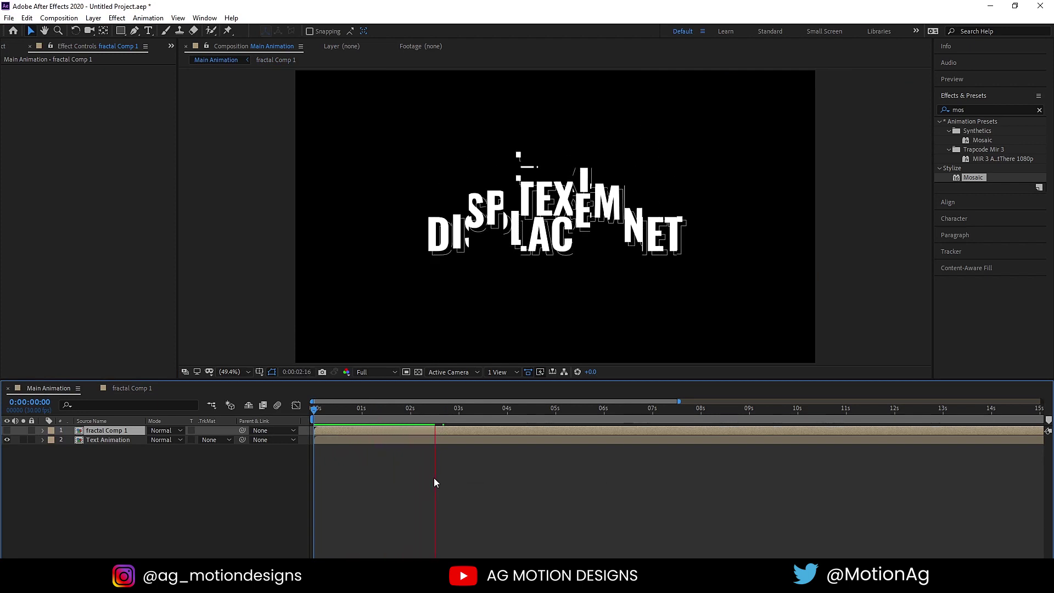
pyautogui.press('space')
pyautogui.click(374, 411)
pyautogui.press('space')
pyautogui.press('space')
pyautogui.click(175, 484)
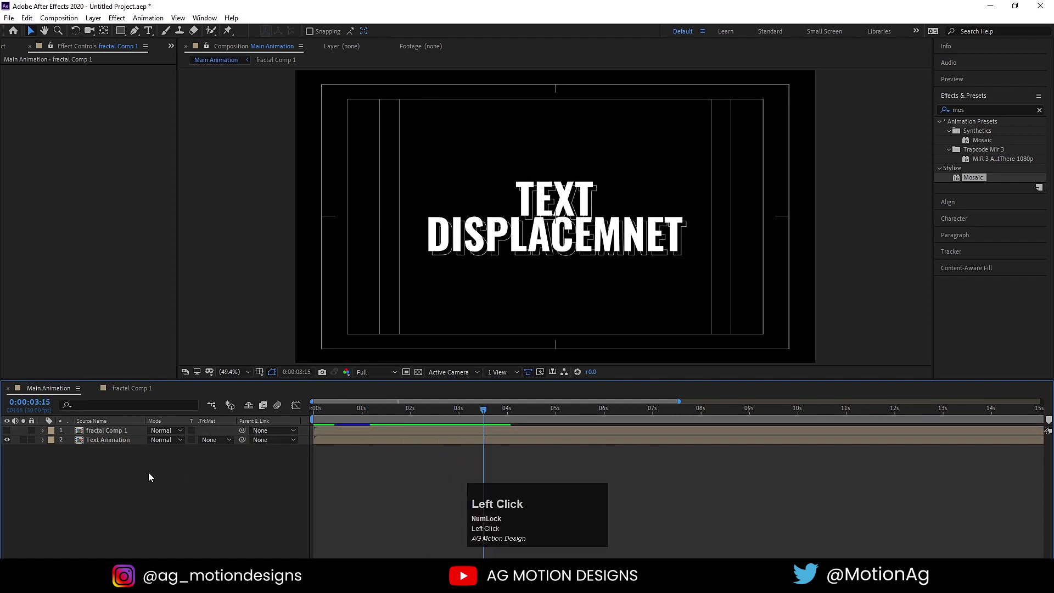
pyautogui.press('ctrl+a')
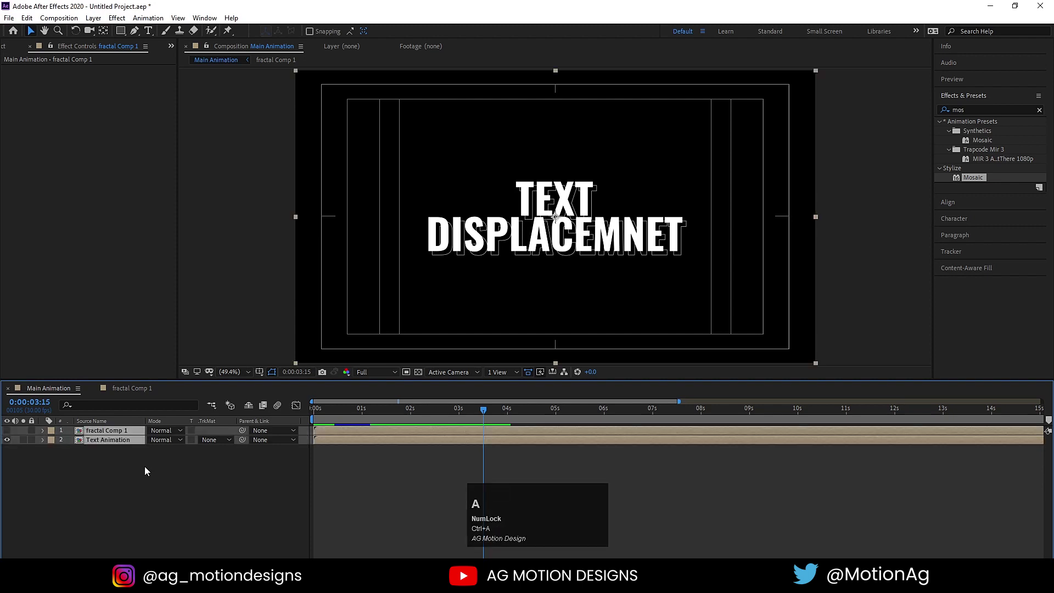
# Step: Pre-compose both layers into a composition named Text and duplicate it, selecting the lower copy
pyautogui.press('ctrl+shift+c')
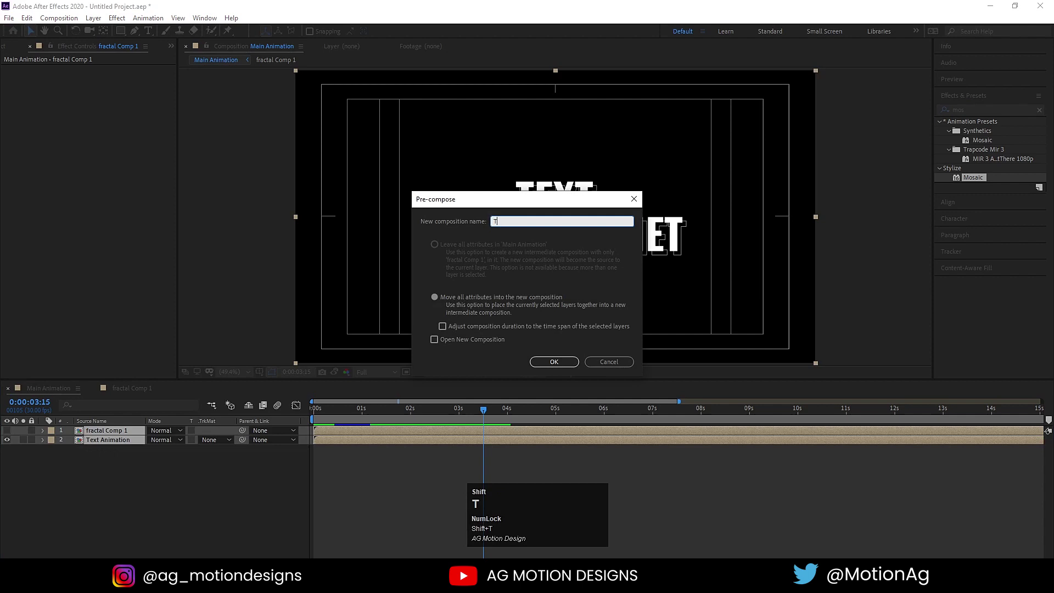
pyautogui.write('xt')
pyautogui.press('Return')
pyautogui.press('ctrl+d')
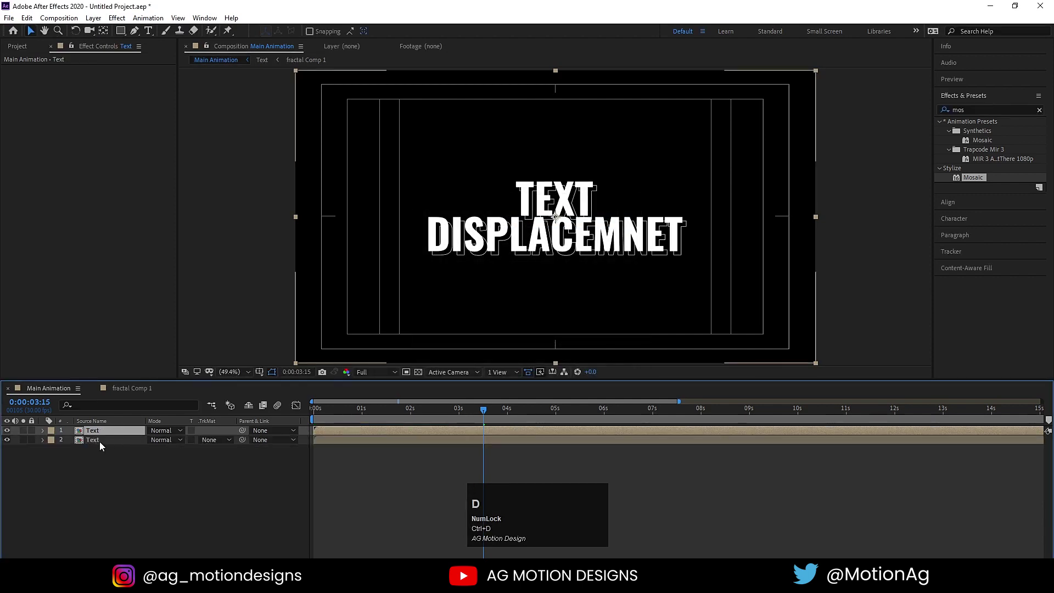
pyautogui.click(103, 445)
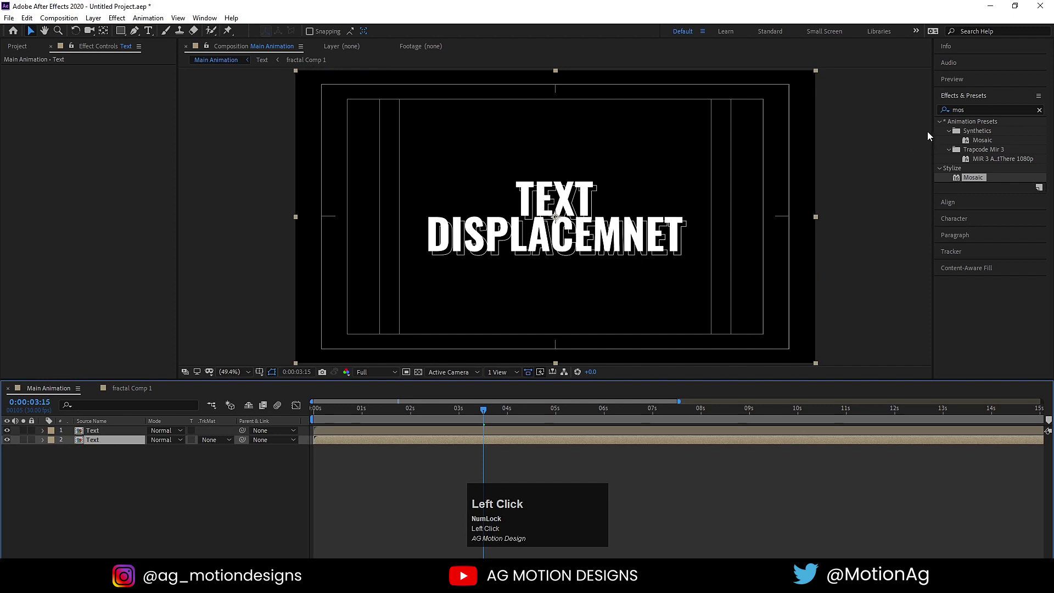
pyautogui.click(970, 105)
# Step: Apply Fill and Echo effects to the lower Text layer
pyautogui.press('ctrl+a')
pyautogui.write('fill')
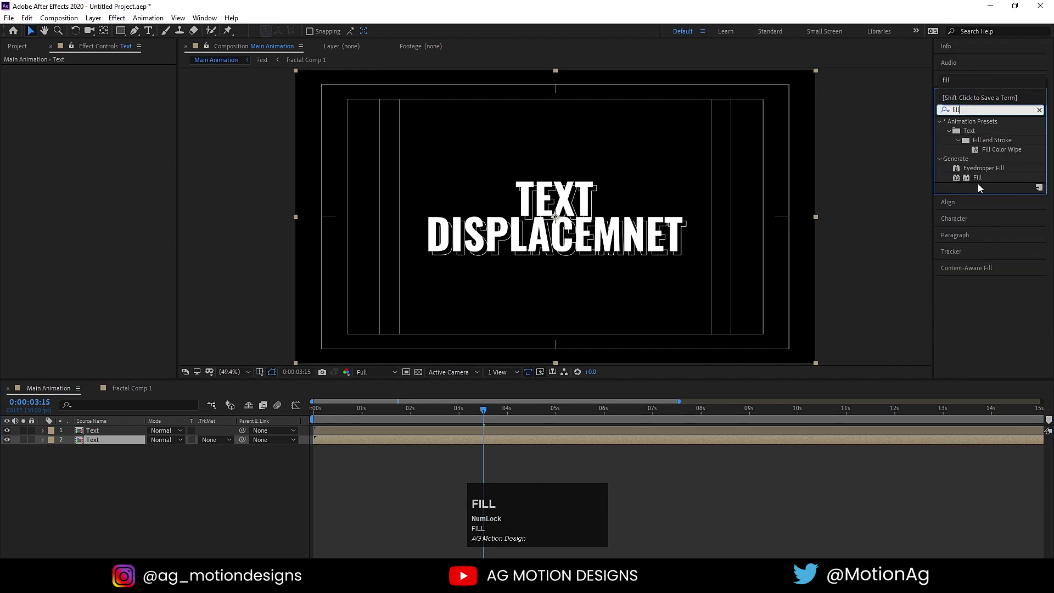
pyautogui.click(981, 180)
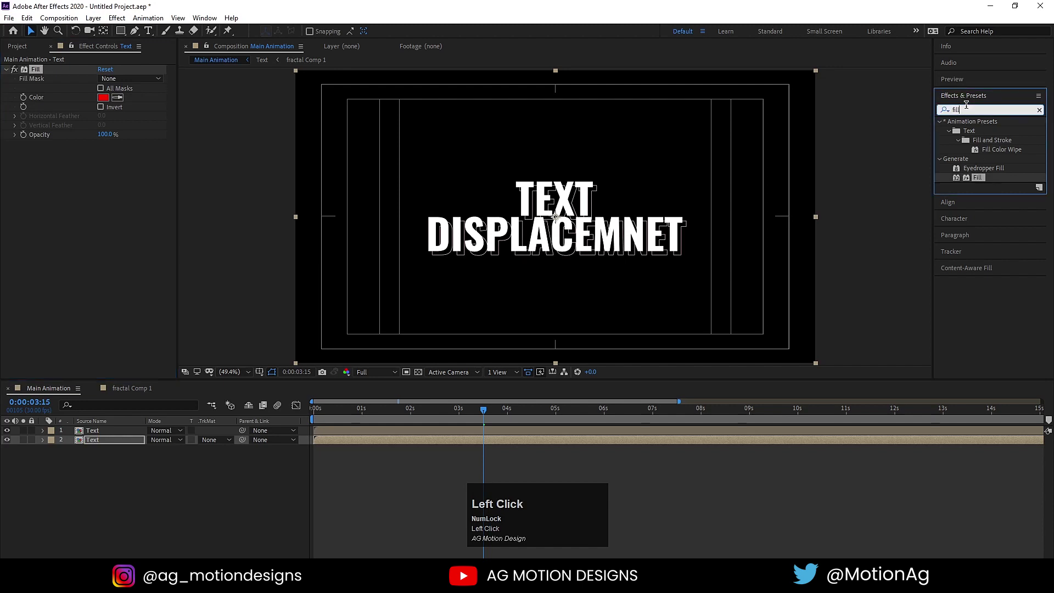
pyautogui.press('ctrl+a')
pyautogui.write('ech')
pyautogui.click(972, 219)
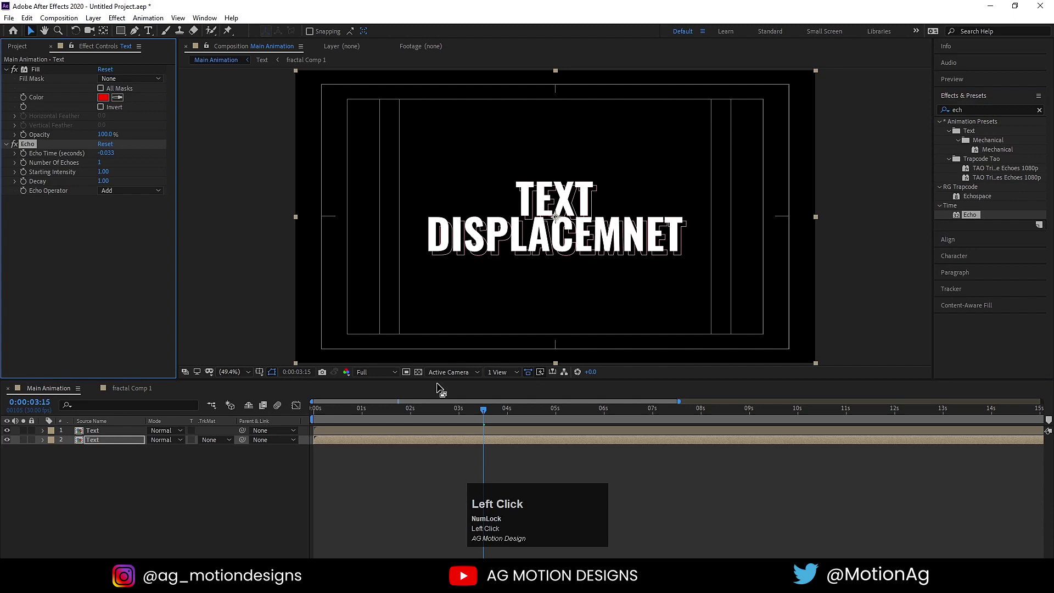
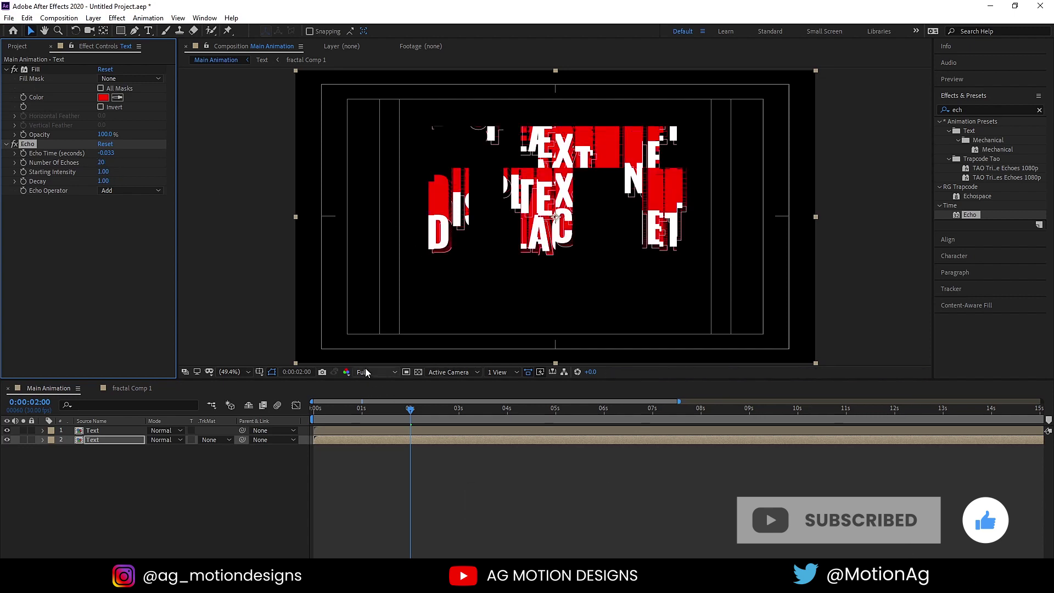
# Step: Set Echo to 33 echoes with 0.80 decay and preview the red trails at reduced resolution
pyautogui.click(368, 374)
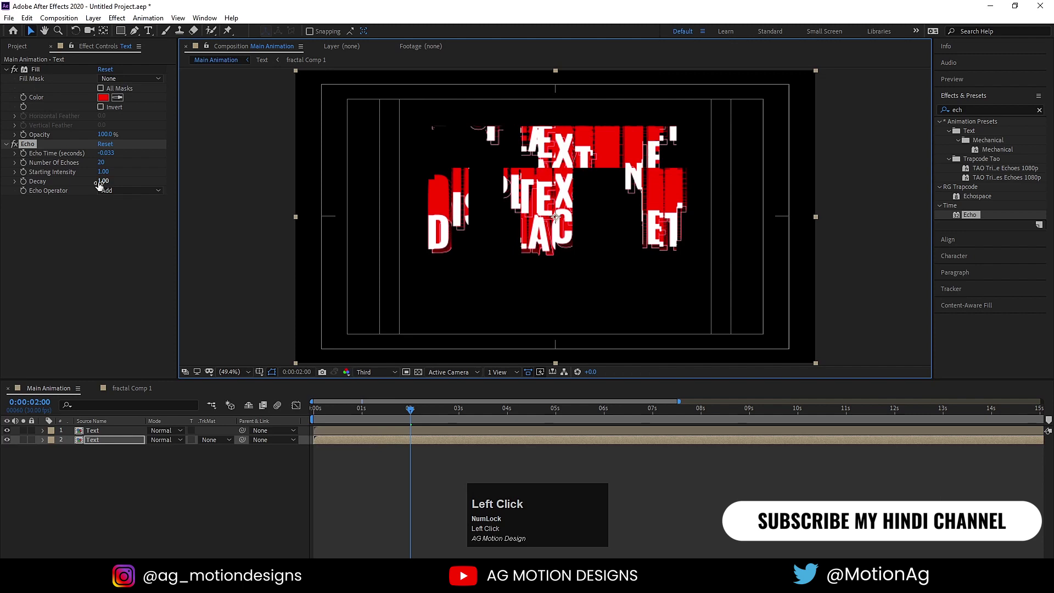
pyautogui.press('Return')
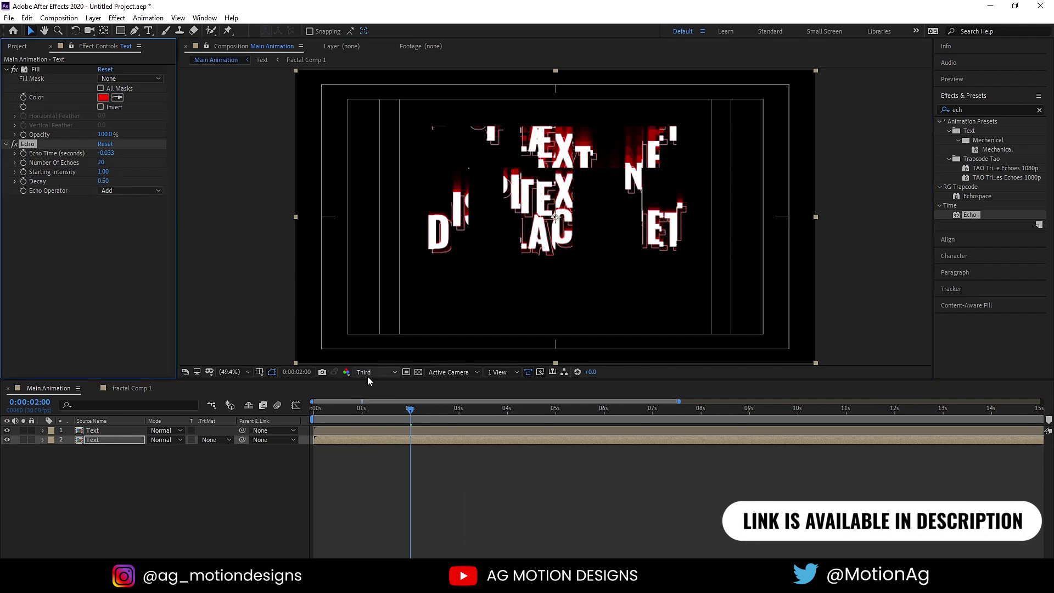
pyautogui.click(370, 377)
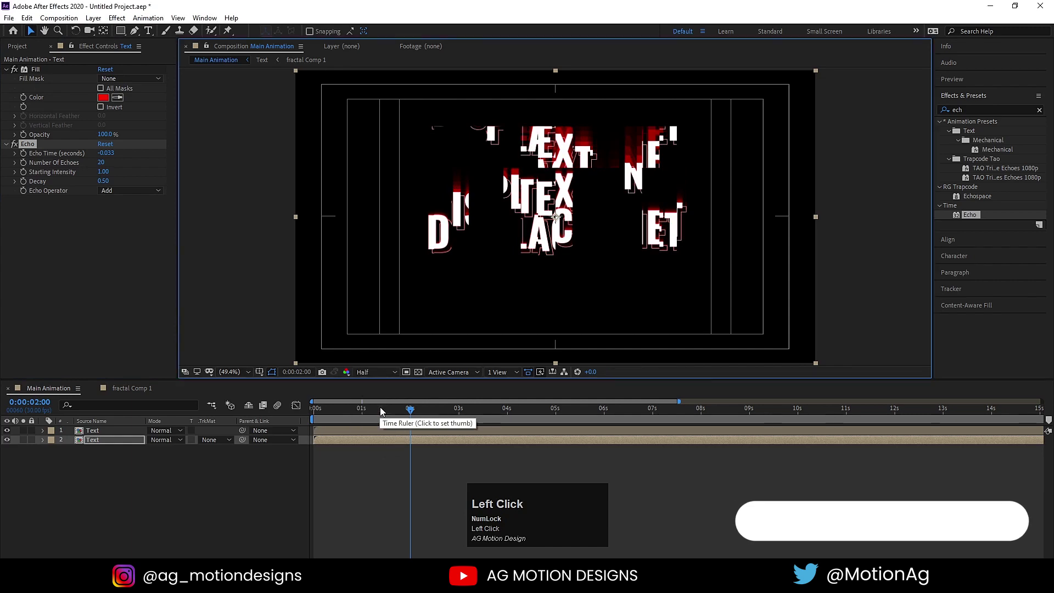
pyautogui.press('space')
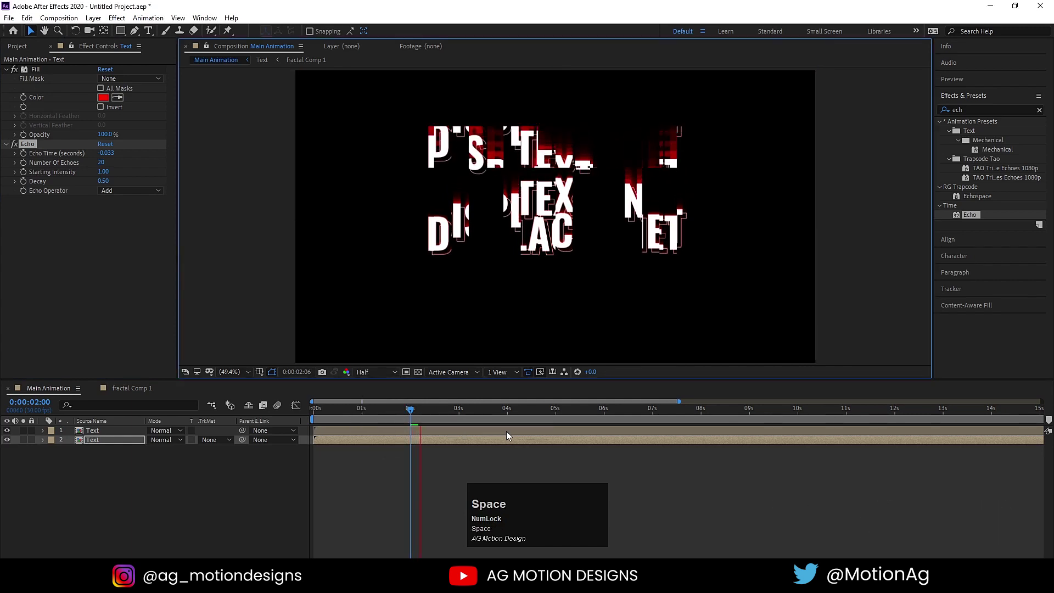
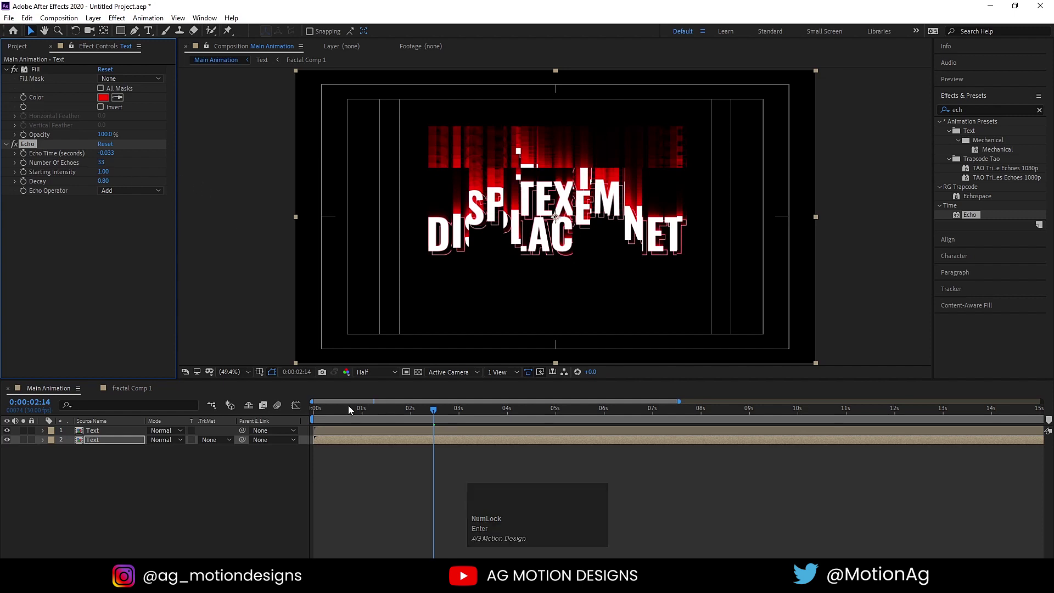
# Step: Change Echo to 20 echoes blended with the Minimum operator
pyautogui.click(294, 408)
pyautogui.press('space')
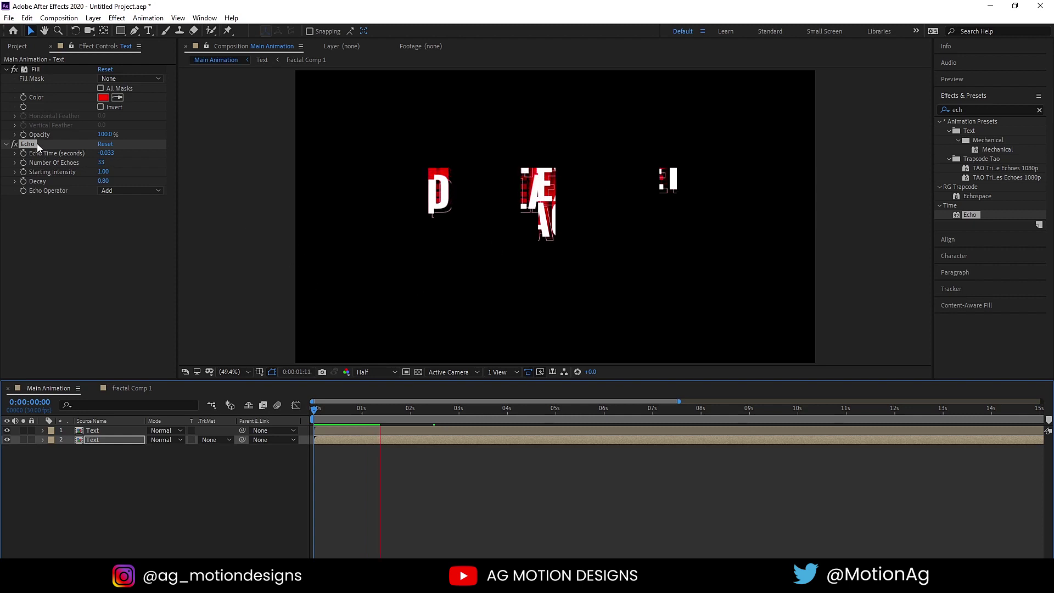
pyautogui.press('space')
pyautogui.click(106, 163)
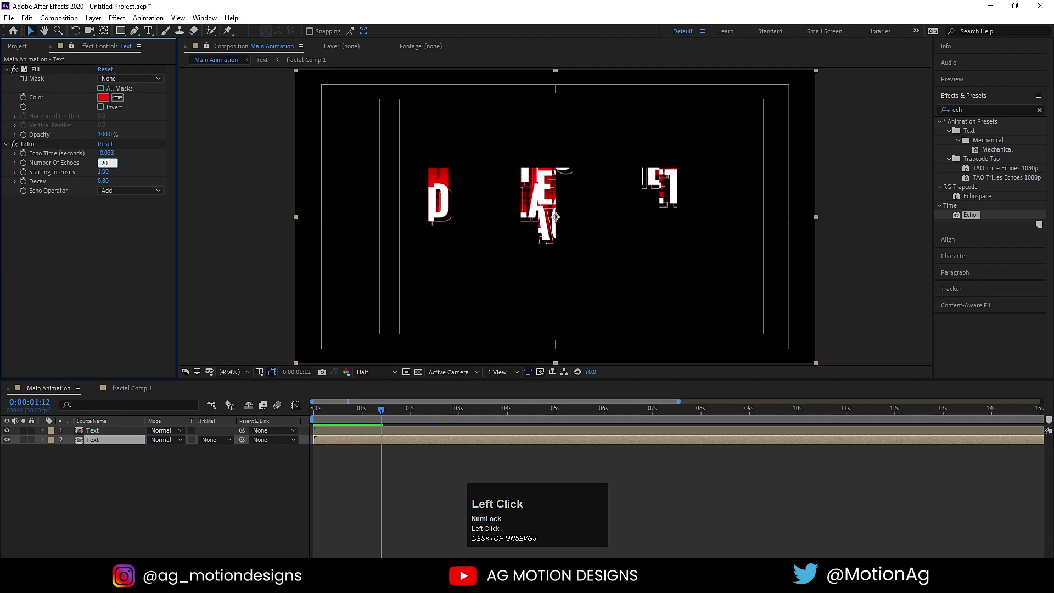
pyautogui.click(125, 243)
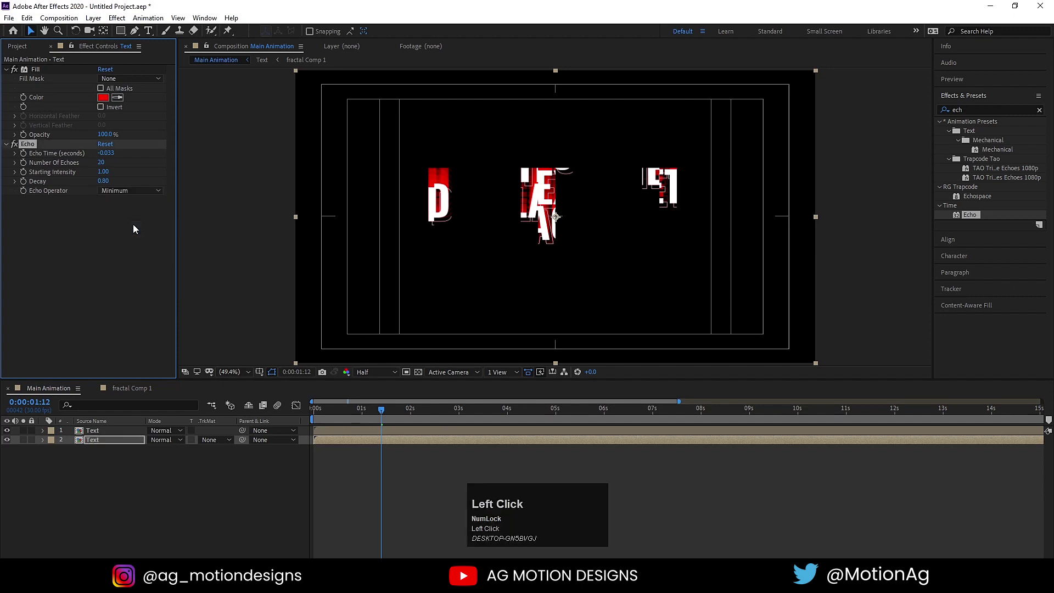
# Step: Preview the revised trails and park on a frame where the title is displaced
pyautogui.press('space')
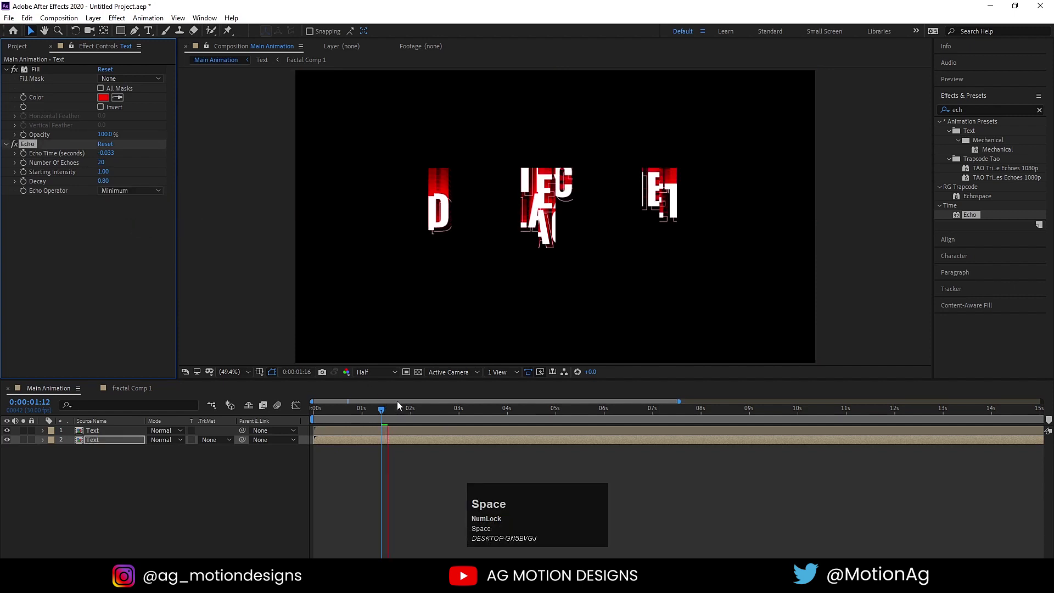
pyautogui.press('space')
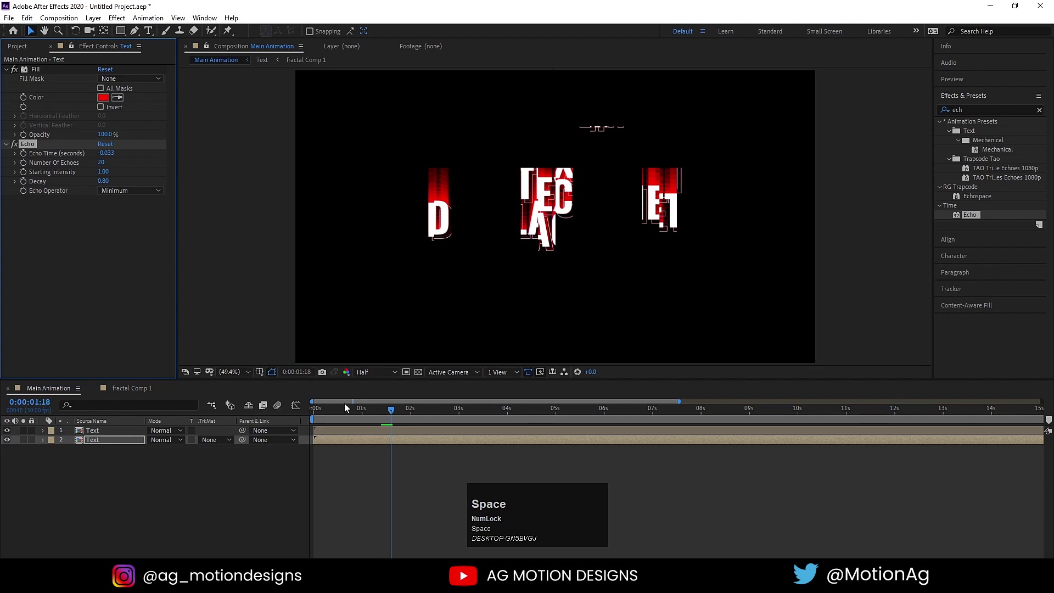
pyautogui.click(431, 414)
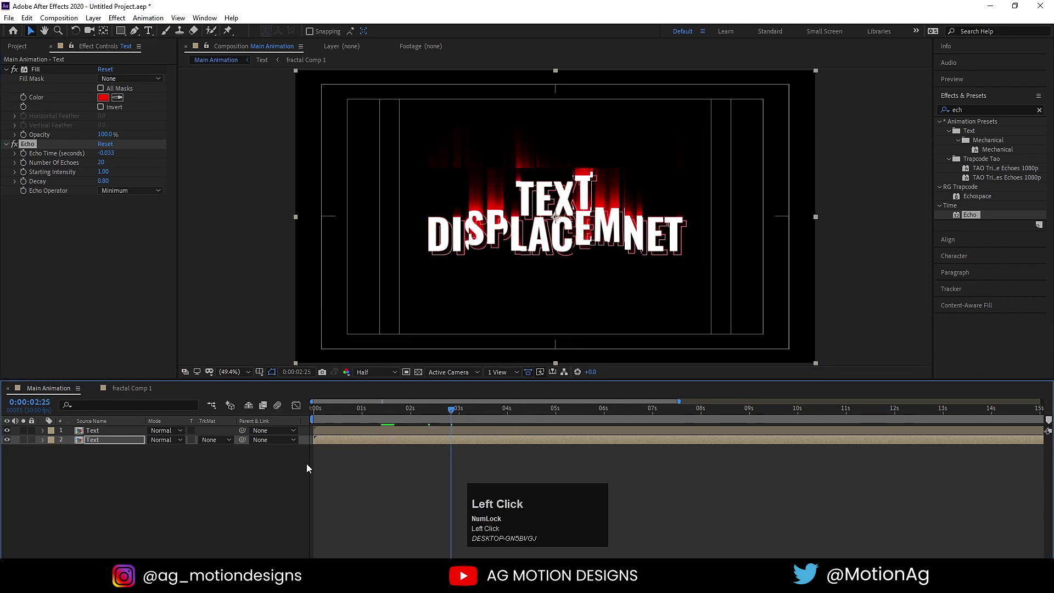
pyautogui.click(244, 488)
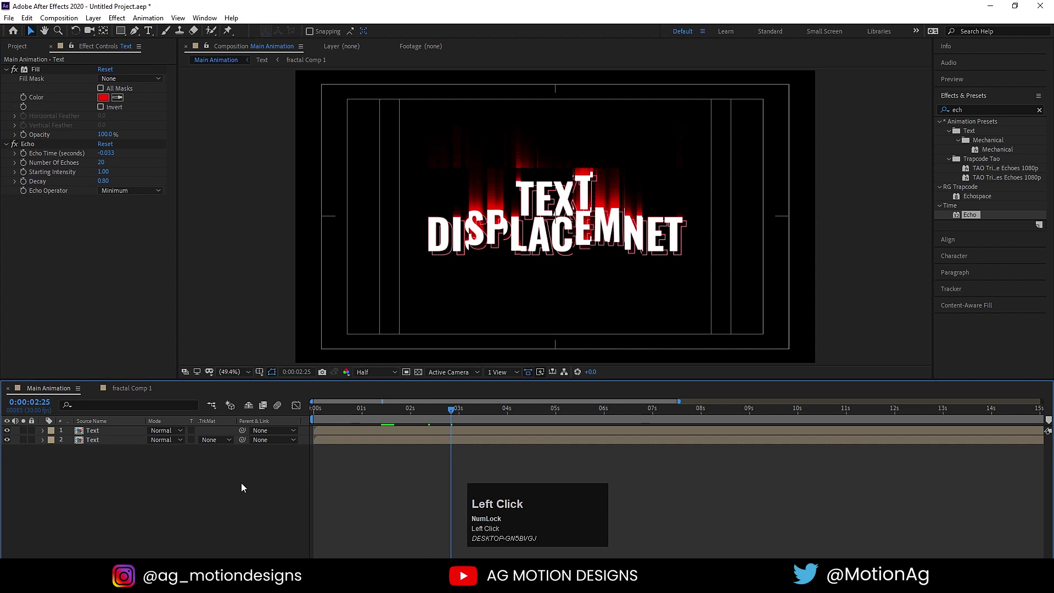
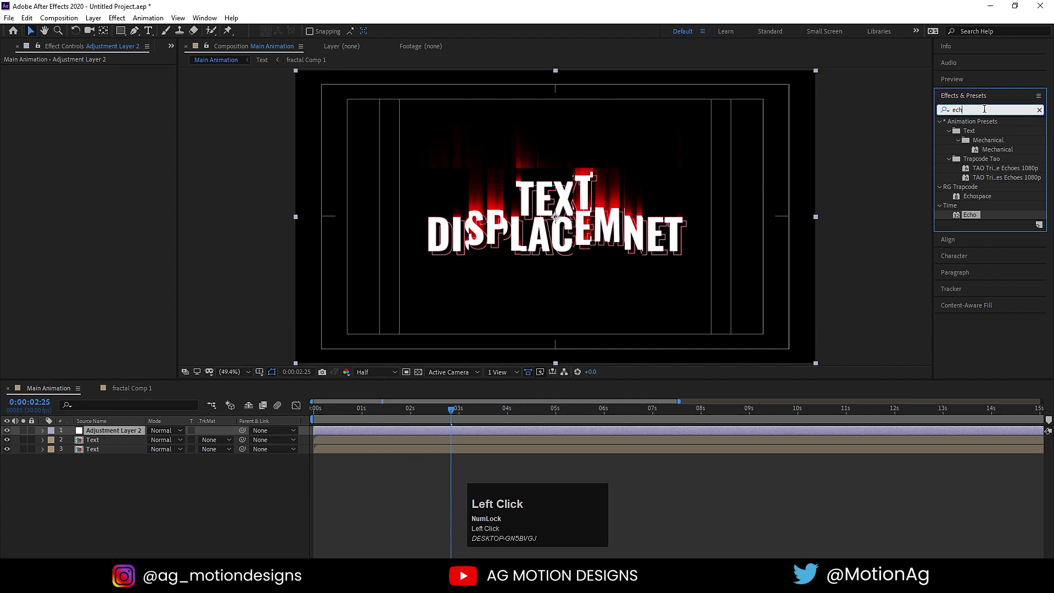
# Step: Add a Glow adjustment layer at 90% threshold and 0.5 intensity over the title
pyautogui.press('ctrl+a')
pyautogui.write('glow')
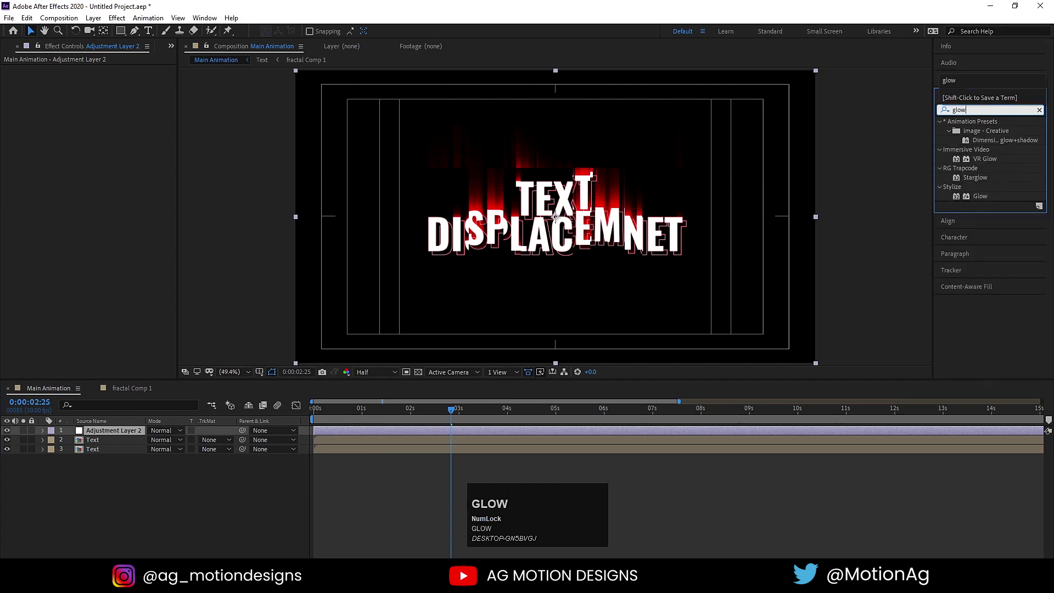
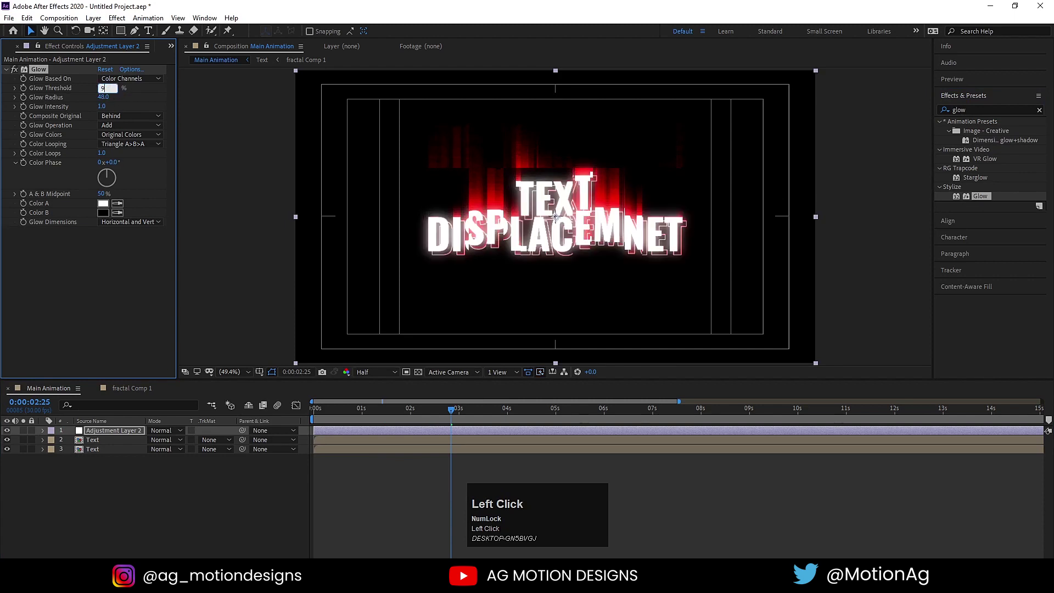
pyautogui.press('Return')
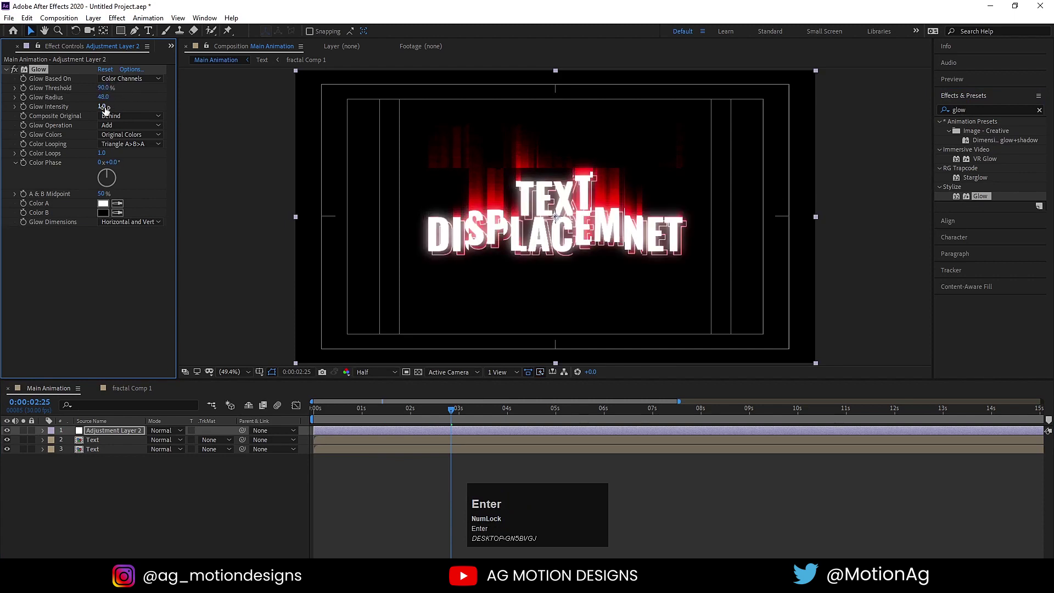
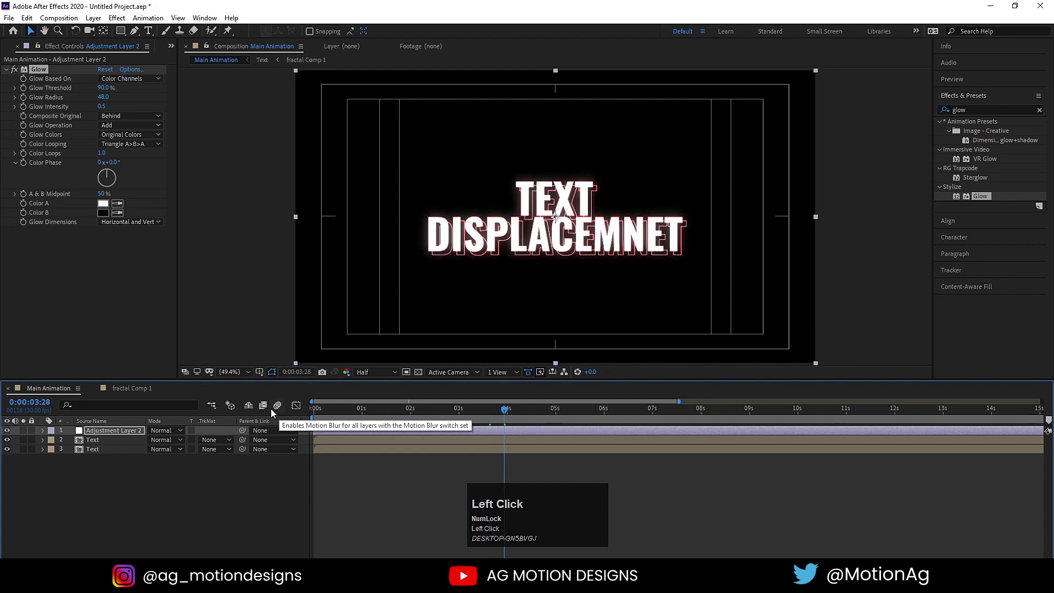
pyautogui.click(360, 486)
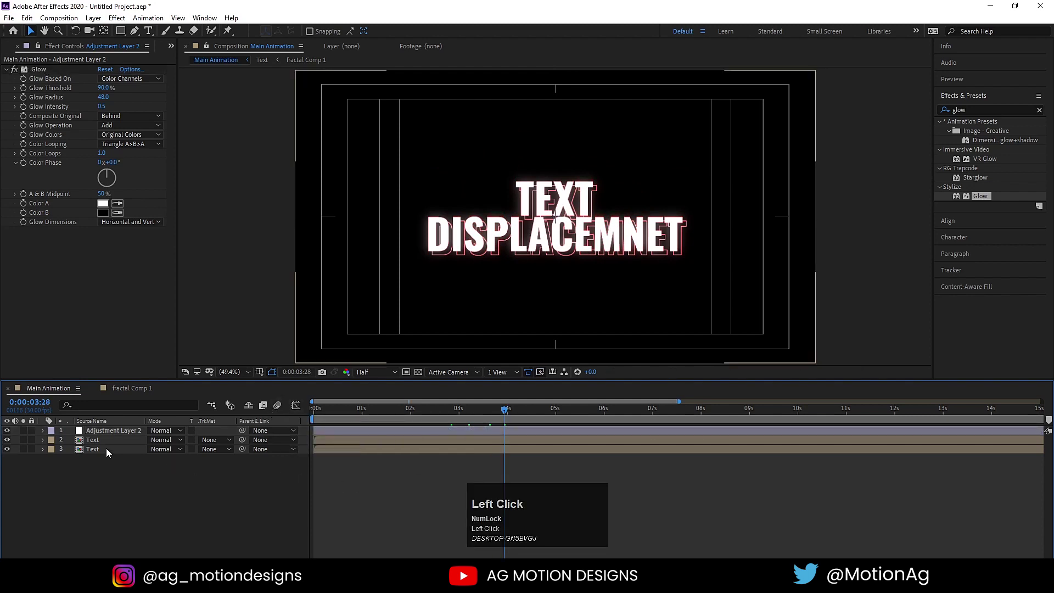